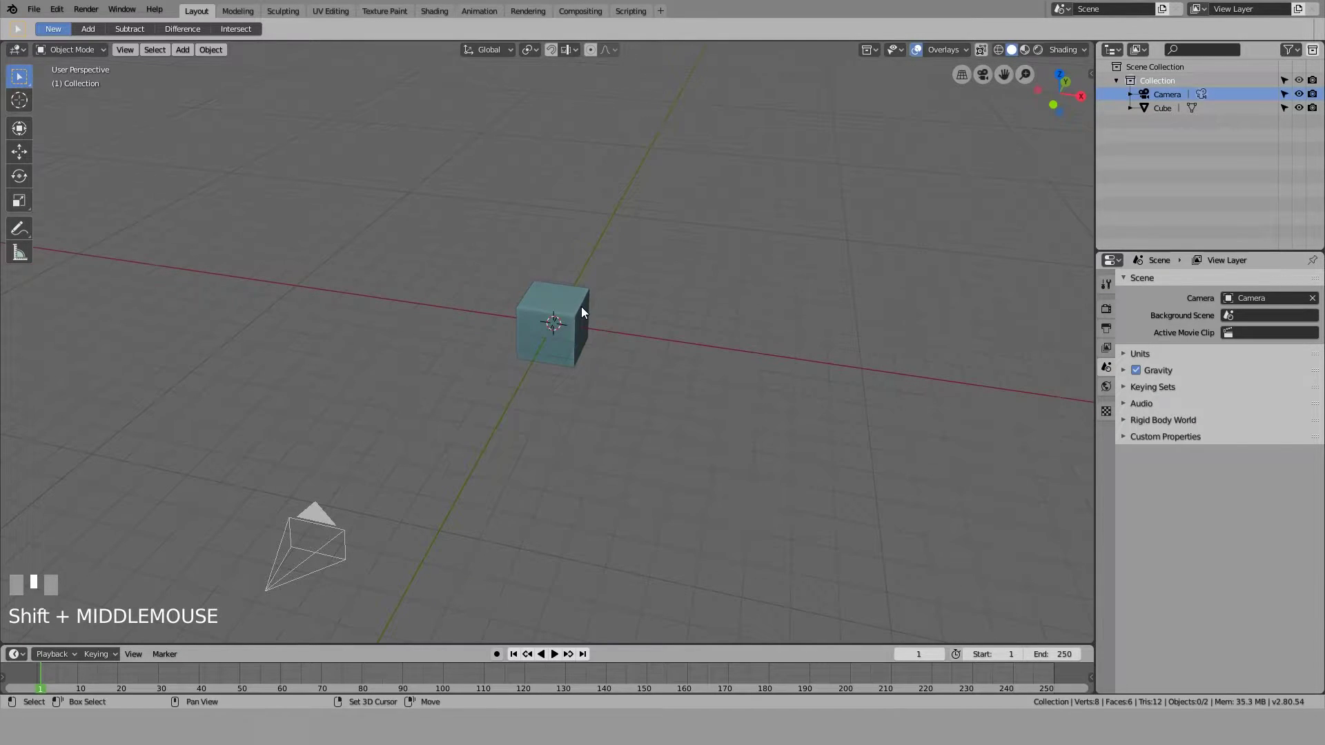
Add a mesh plane and scale it out wide as a ground under the cube
{"action": "key", "text": "shift+a"}
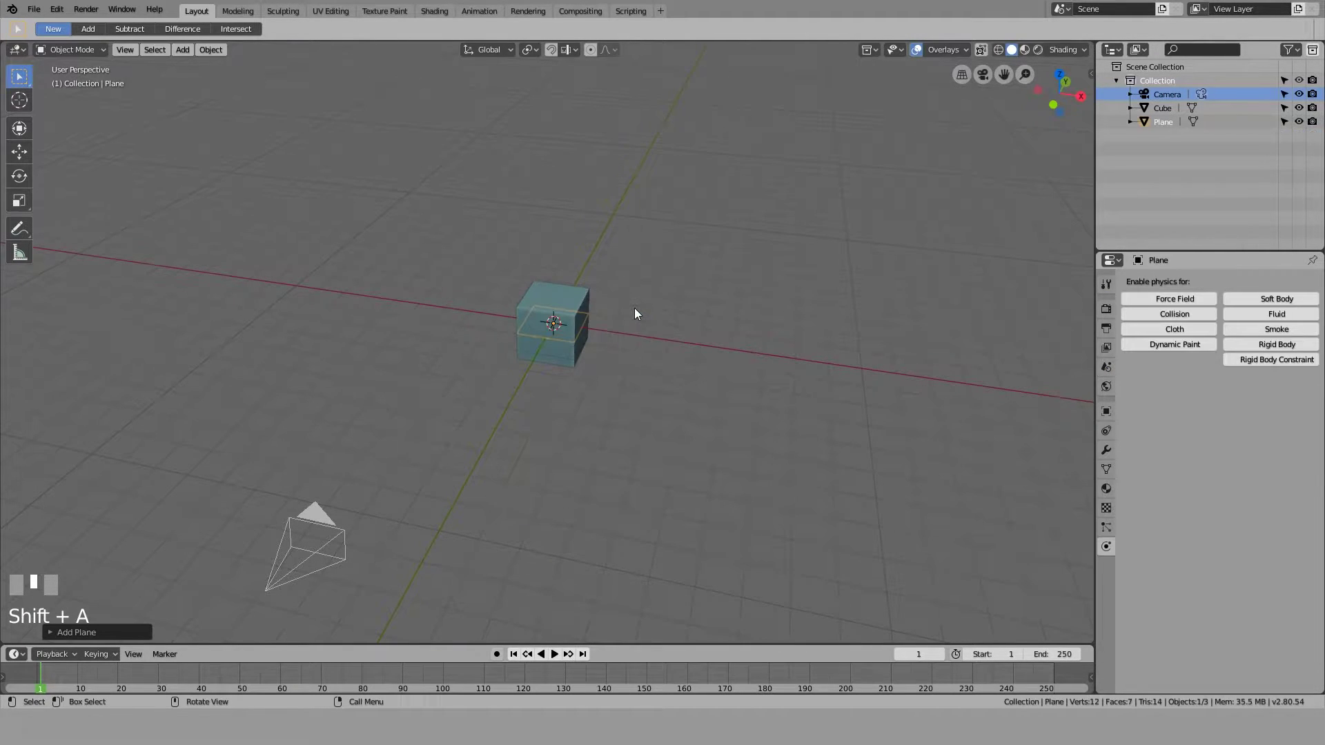
{"action": "key", "text": "s"}
{"action": "key", "text": "KP_Enter"}
{"action": "left_click_drag", "start_coordinate": [639, 314], "coordinate": [1282, 349]}
{"action": "left_click", "coordinate": [1281, 349]}
Select the cube again and orbit to look across the new floor
{"action": "left_click", "coordinate": [1246, 395]}
{"action": "left_click_drag", "start_coordinate": [1249, 403], "coordinate": [996, 518]}
{"action": "left_click_drag", "start_coordinate": [996, 518], "coordinate": [551, 300]}
{"action": "left_click", "coordinate": [551, 300]}
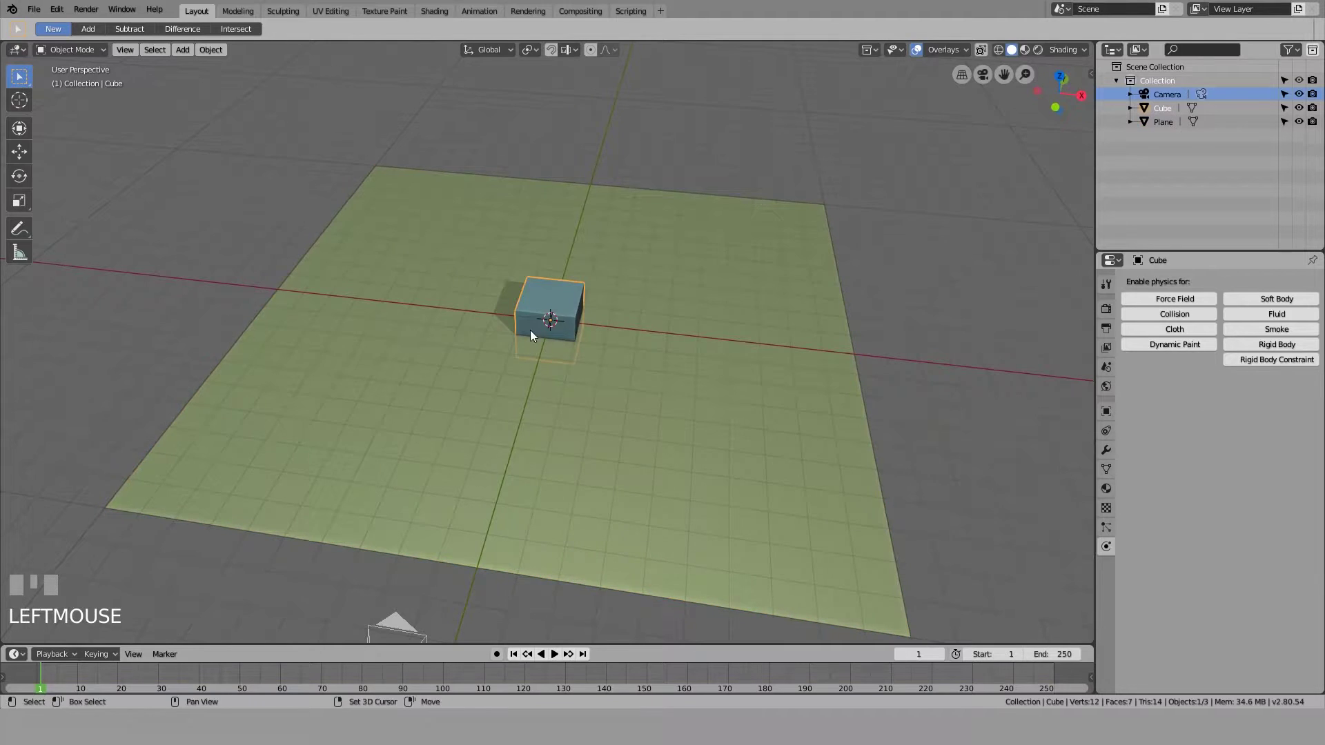
{"action": "left_click_drag", "start_coordinate": [603, 355], "coordinate": [856, 418]}
Move the cube up to float above the plane and duplicate it with Shift+D
{"action": "key", "text": "g"}
{"action": "left_click", "coordinate": [606, 172]}
{"action": "scroll", "scroll_direction": "down", "scroll_amount": 3}
{"action": "key", "text": "shift+d"}
{"action": "left_click", "coordinate": [478, 383]}
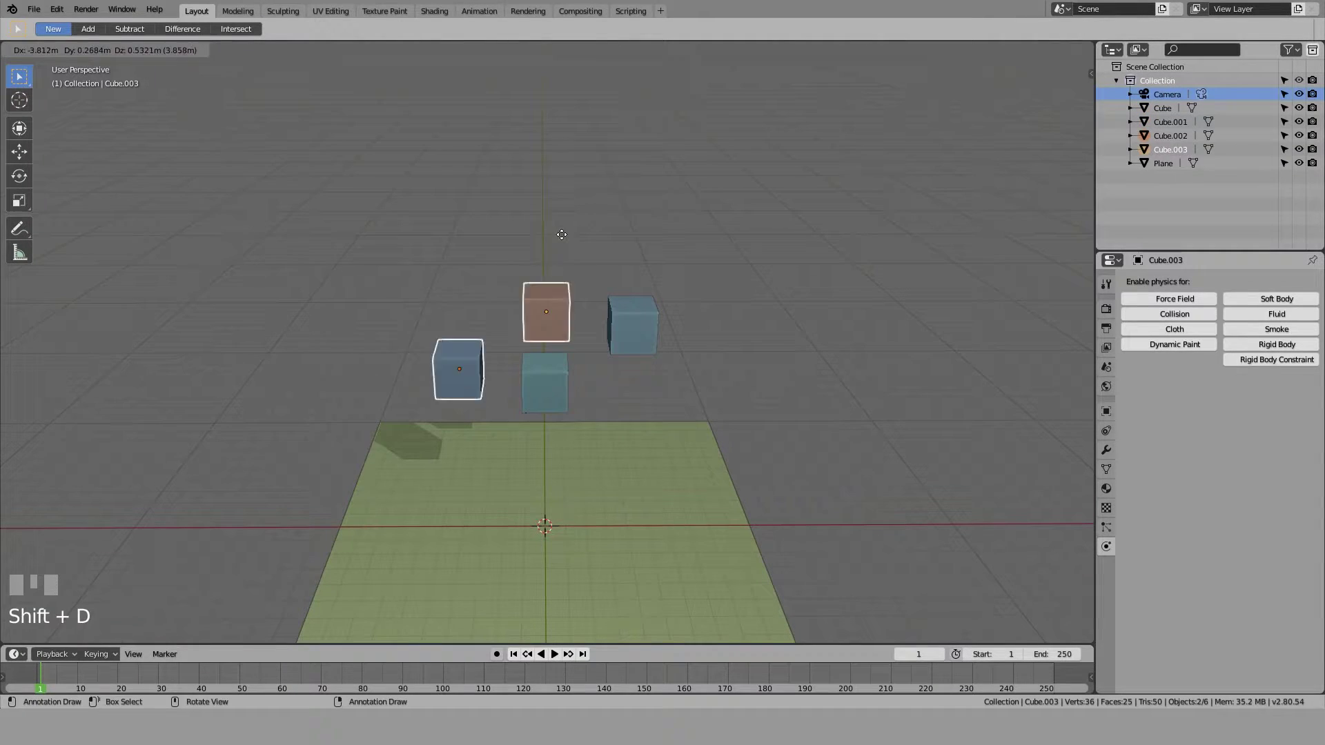
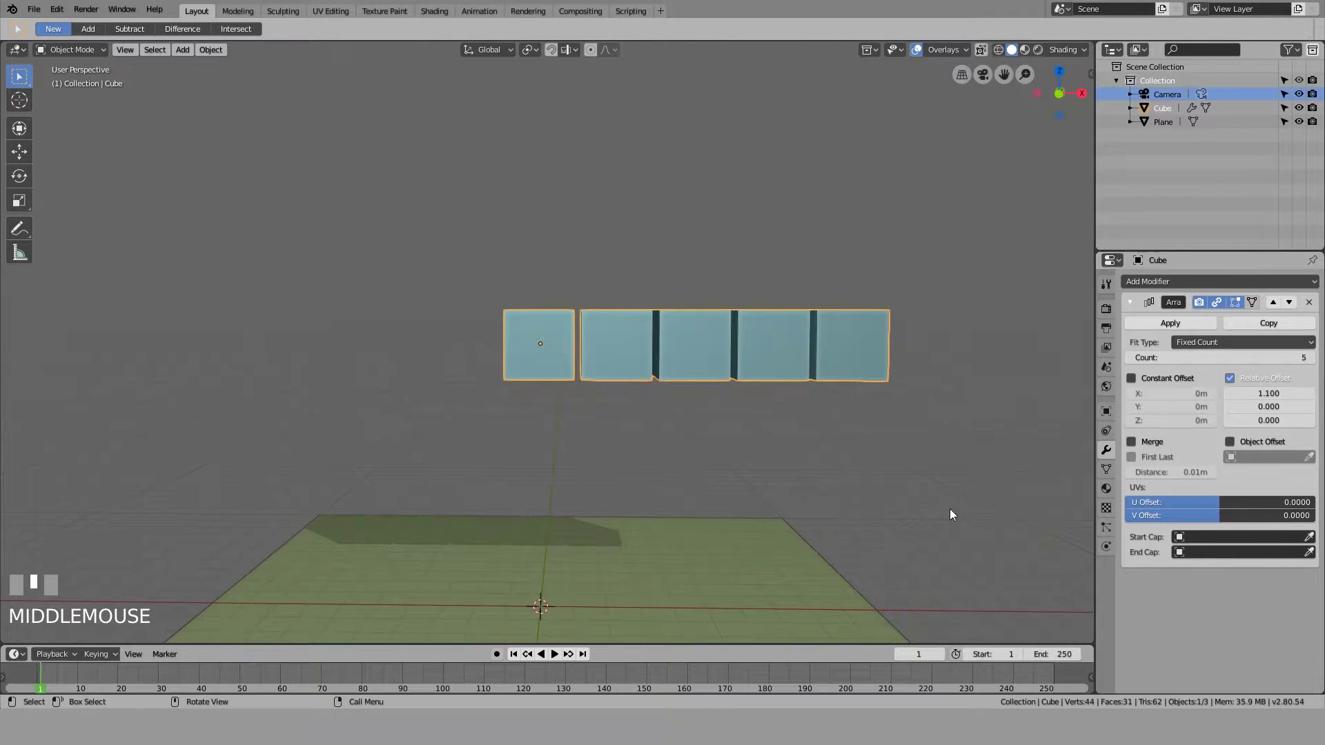
Scale the arrayed cubes down so the 5×5×5 block becomes small and evenly spaced
{"action": "key", "text": "s"}
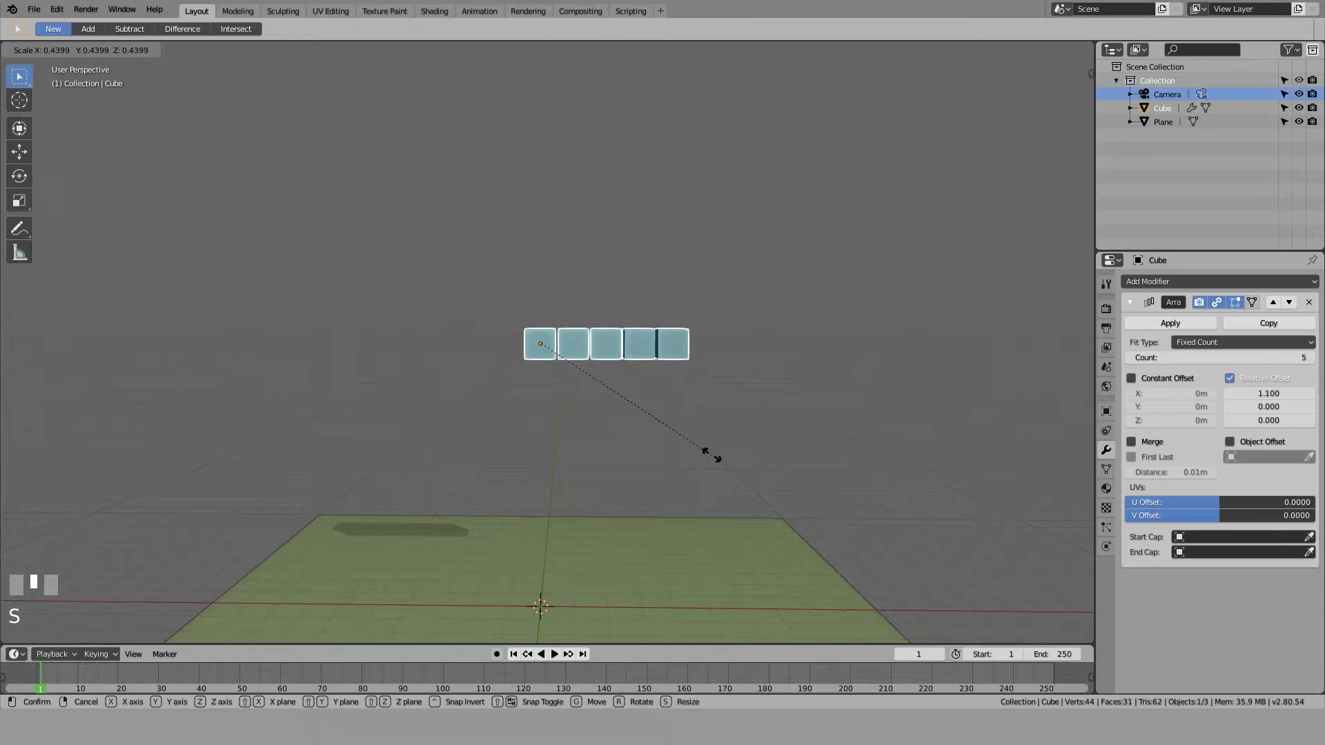
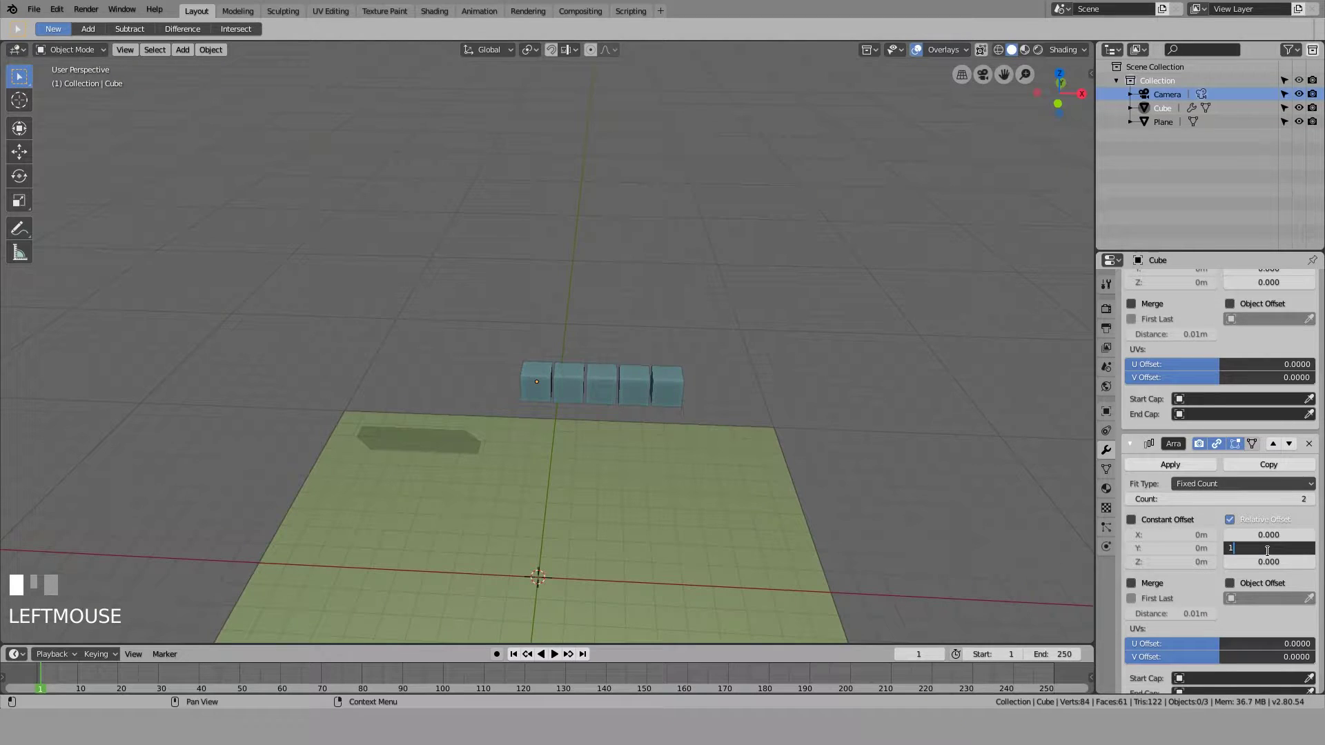
{"action": "key", "text": "KP_Enter"}
{"action": "left_click_drag", "start_coordinate": [1270, 516], "coordinate": [758, 481]}
{"action": "key", "text": "KP_Enter"}
{"action": "left_click_drag", "start_coordinate": [758, 481], "coordinate": [1189, 283]}
{"action": "scroll", "scroll_direction": "down", "scroll_amount": 3}
{"action": "scroll", "scroll_direction": "up", "scroll_amount": 3}
{"action": "scroll", "scroll_direction": "up", "scroll_amount": 3}
{"action": "left_click_drag", "start_coordinate": [1188, 282], "coordinate": [749, 296]}
{"action": "scroll", "scroll_direction": "down", "scroll_amount": 3}
{"action": "key", "text": "KP_1"}
{"action": "key", "text": "KP_Enter"}
{"action": "key", "text": "KP_Enter"}
{"action": "key", "text": "KP_Enter"}
Grab the cube block and shift it sideways along X above the floor
{"action": "left_click", "coordinate": [592, 345]}
{"action": "left_click_drag", "start_coordinate": [785, 332], "coordinate": [714, 408]}
{"action": "key", "text": "g"}
{"action": "left_click", "coordinate": [714, 408]}
{"action": "left_click_drag", "start_coordinate": [708, 459], "coordinate": [716, 407]}
{"action": "left_click", "coordinate": [716, 408]}
{"action": "left_click_drag", "start_coordinate": [779, 372], "coordinate": [628, 335]}
Enable Rigid Body with Type Active for the cube block in the Physics properties
{"action": "left_click", "coordinate": [628, 335]}
{"action": "scroll", "scroll_direction": "down", "scroll_amount": 3}
{"action": "left_click", "coordinate": [1108, 547]}
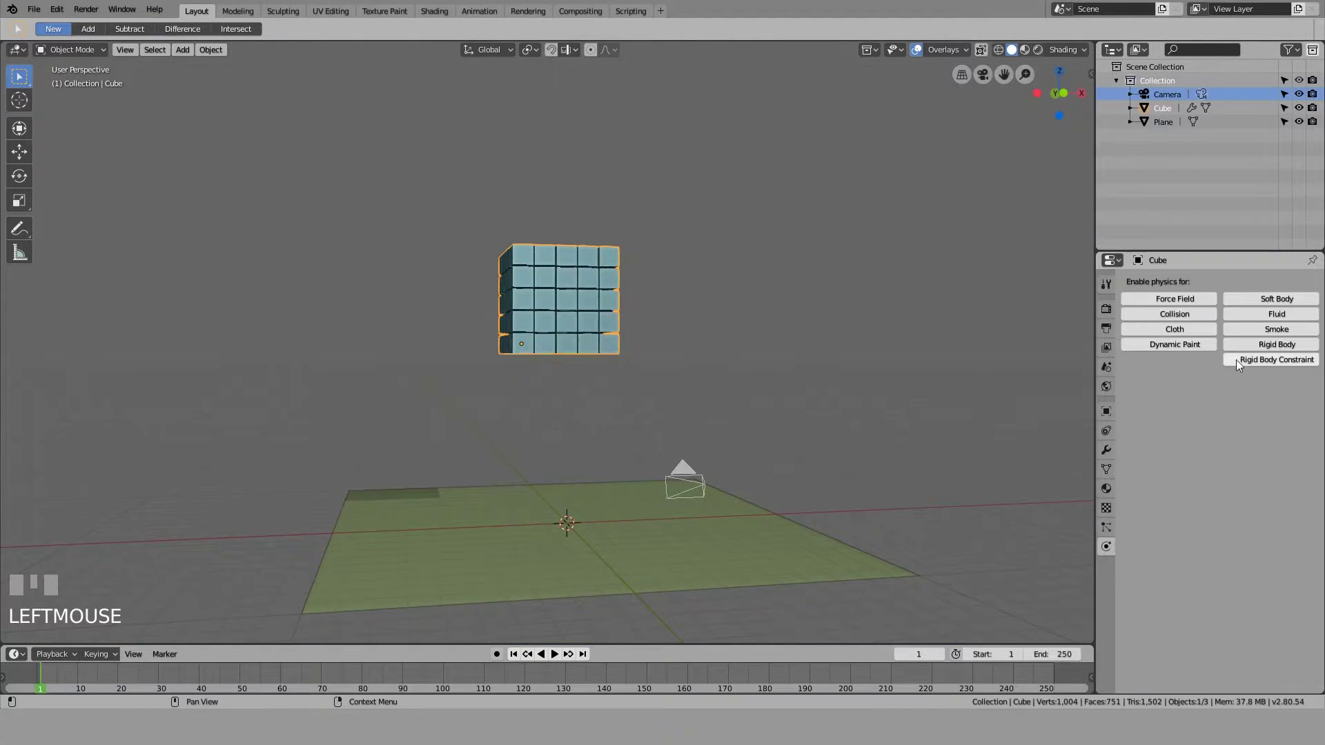
{"action": "left_click", "coordinate": [1272, 352]}
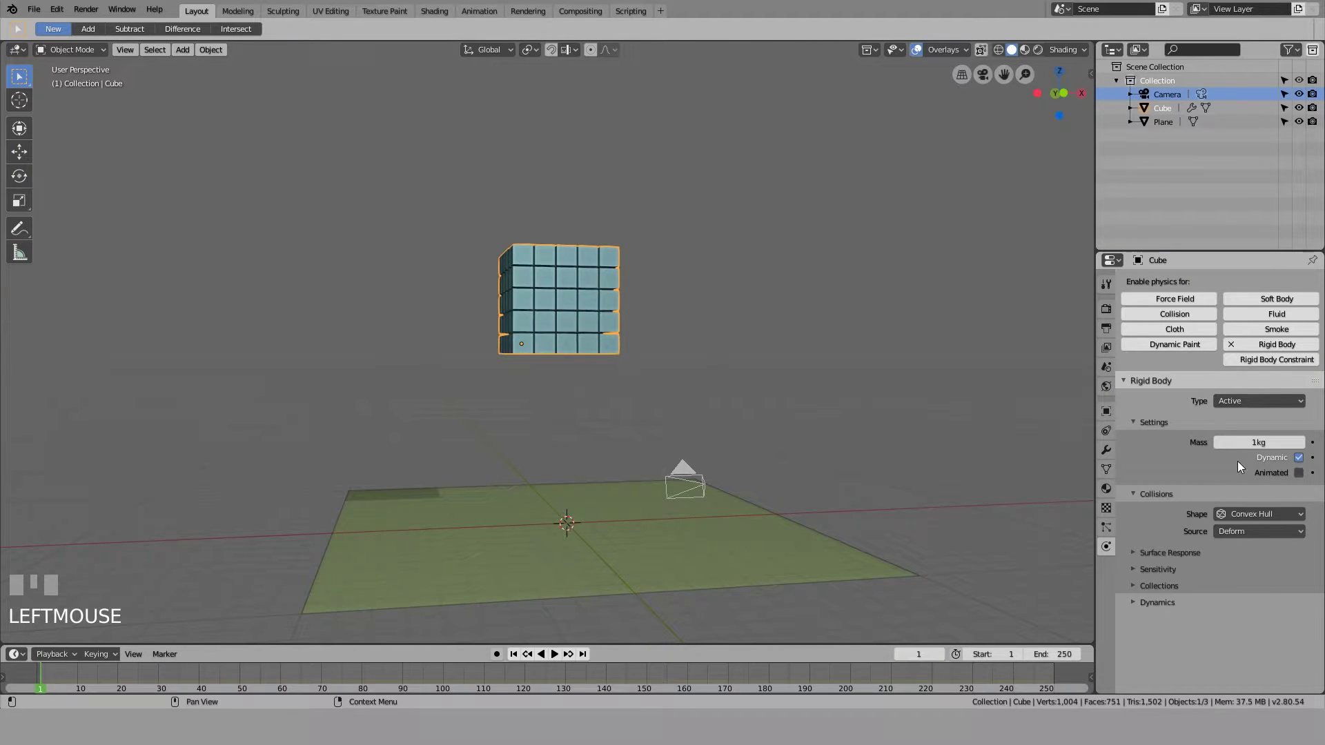
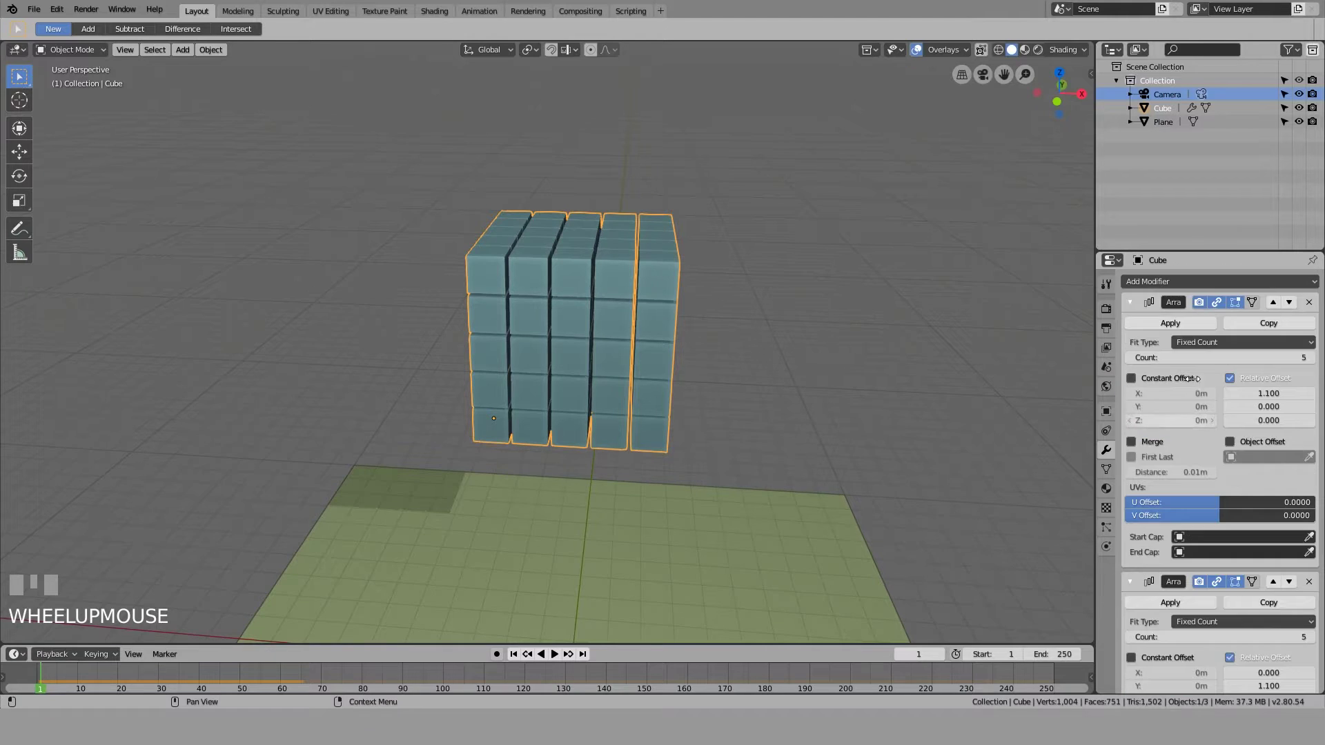
Apply the array modifiers, separate the block by loose parts, play the fall and rewind to frame 1
{"action": "left_click_drag", "start_coordinate": [1177, 331], "coordinate": [653, 408]}
{"action": "left_click_drag", "start_coordinate": [652, 408], "coordinate": [615, 314]}
{"action": "left_click", "coordinate": [615, 313]}
{"action": "key", "text": "Tab"}
{"action": "scroll", "scroll_direction": "down", "scroll_amount": 3}
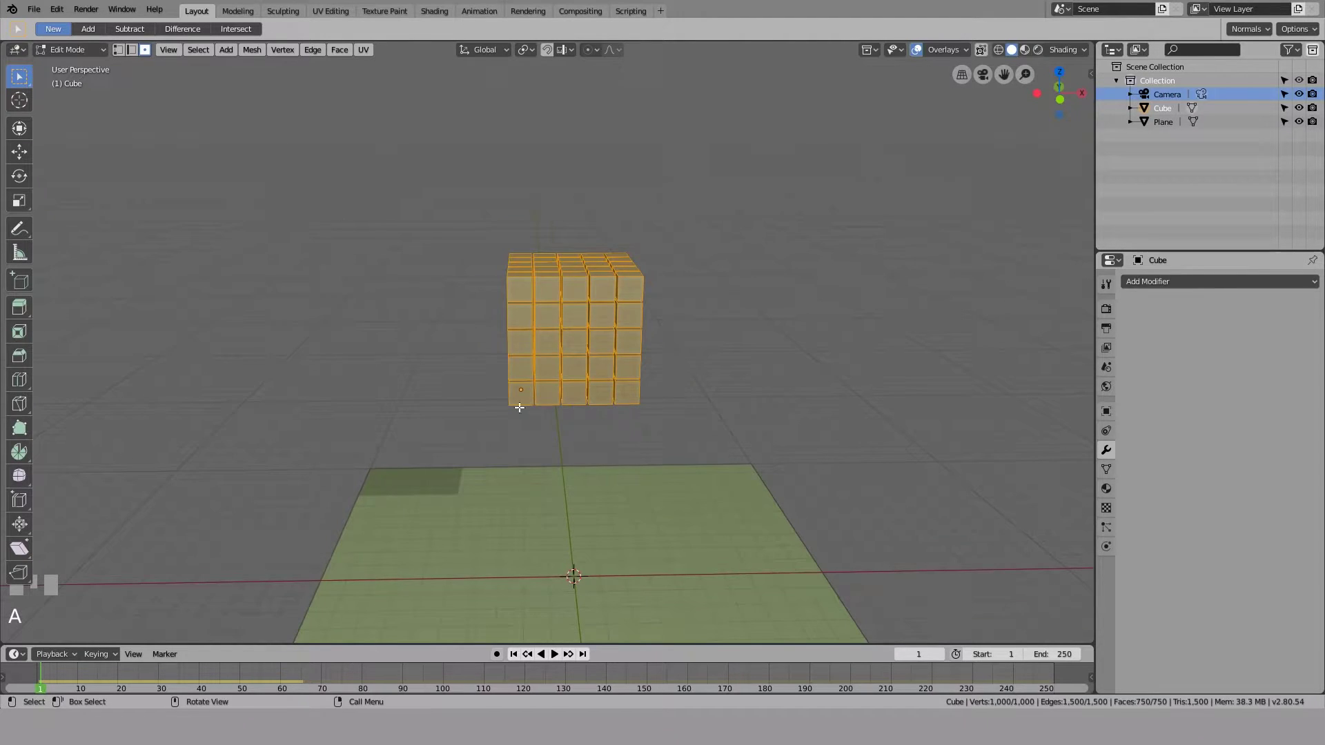
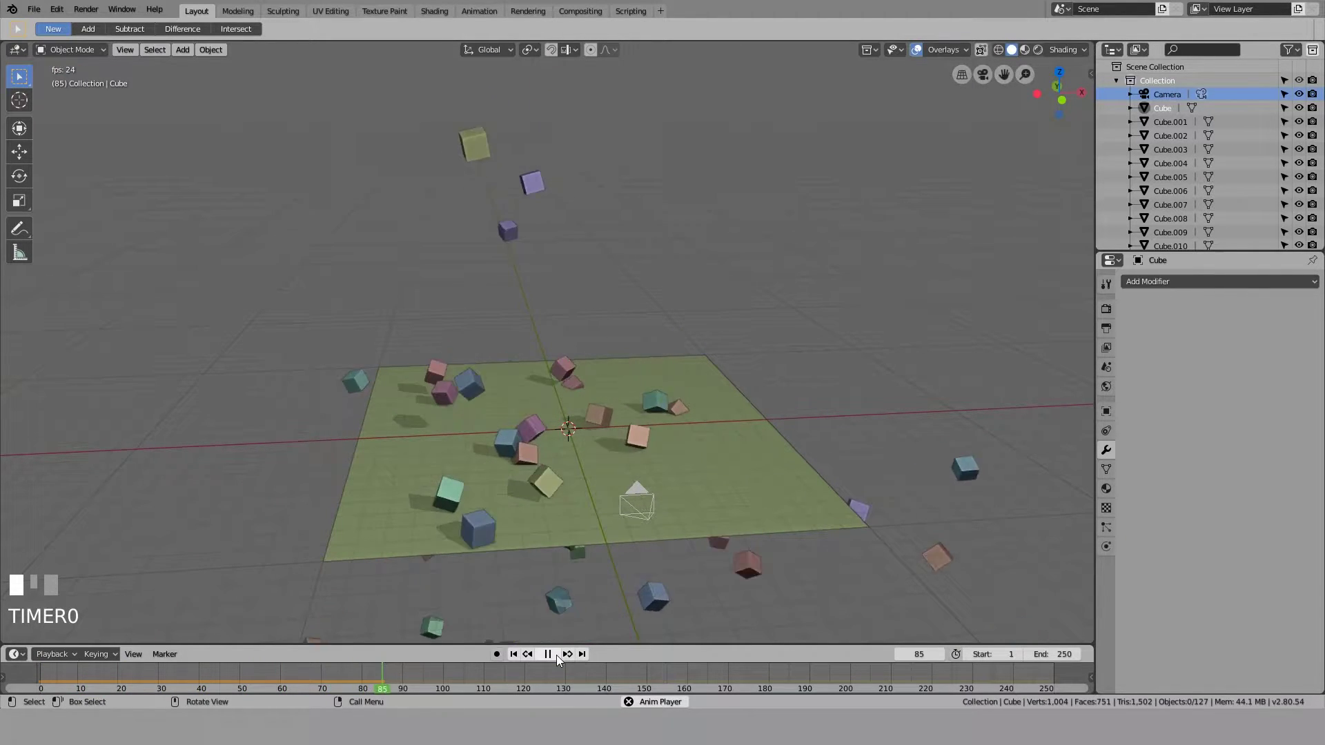
{"action": "left_click", "coordinate": [512, 662]}
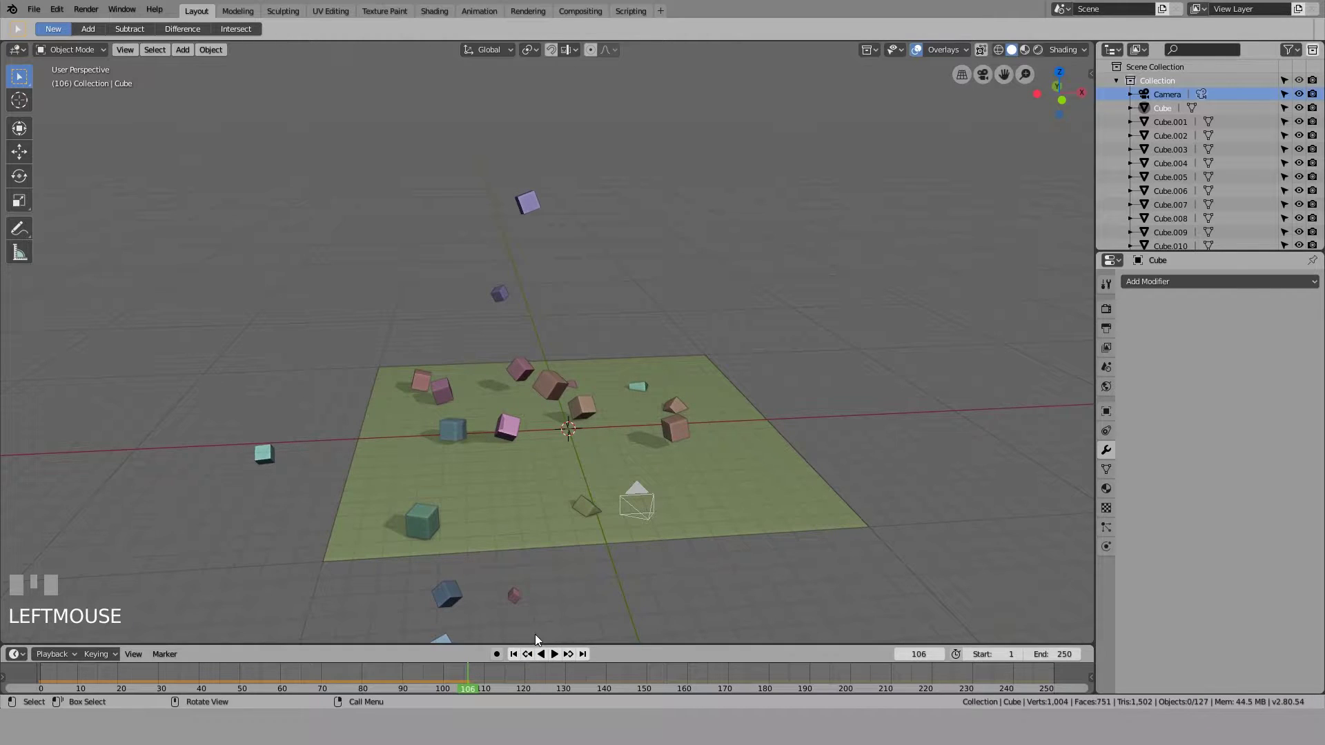
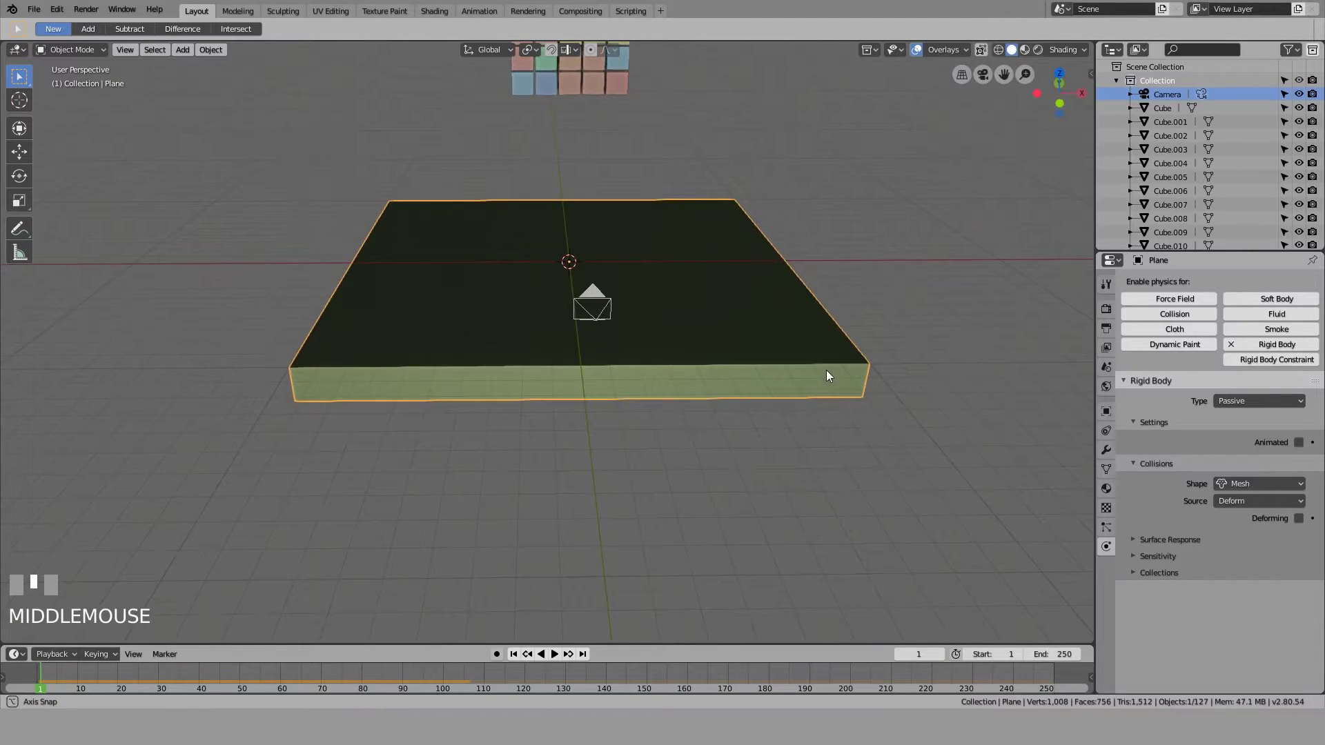
Select the 125 falling cubes and scale them down smaller above the thickened floor slab
{"action": "left_click", "coordinate": [807, 402]}
{"action": "left_click_drag", "start_coordinate": [484, 341], "coordinate": [488, 336]}
{"action": "left_click", "coordinate": [487, 336]}
{"action": "key", "text": "s"}
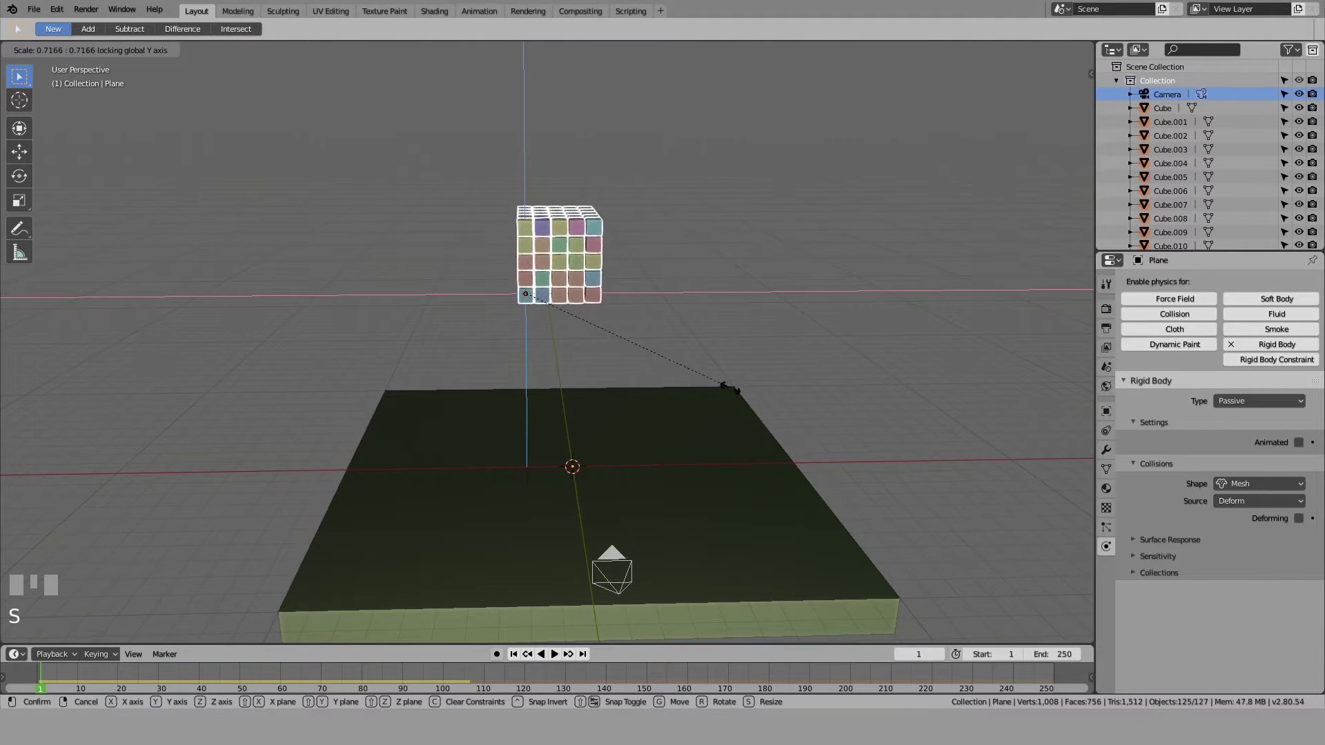
{"action": "key", "text": "Escape"}
{"action": "left_click", "coordinate": [889, 437]}
{"action": "left_click_drag", "start_coordinate": [878, 439], "coordinate": [464, 310]}
{"action": "left_click", "coordinate": [464, 310]}
{"action": "key", "text": "s"}
{"action": "left_click", "coordinate": [704, 325]}
{"action": "scroll", "scroll_direction": "down", "scroll_amount": 3}
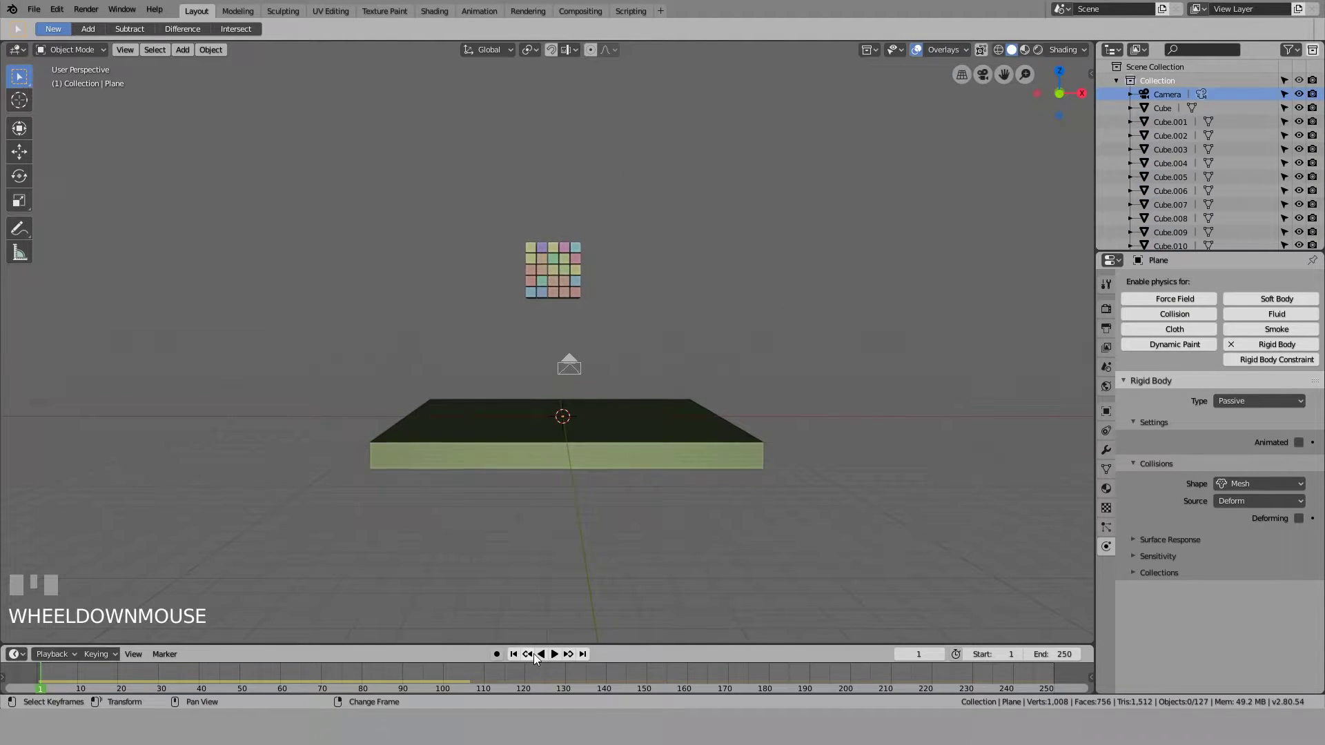
{"action": "left_click_drag", "start_coordinate": [559, 661], "coordinate": [587, 561]}
{"action": "left_click_drag", "start_coordinate": [587, 561], "coordinate": [555, 659]}
{"action": "left_click", "coordinate": [554, 659]}
{"action": "left_click", "coordinate": [512, 660]}
{"action": "left_click", "coordinate": [515, 667]}
{"action": "left_click", "coordinate": [520, 664]}
{"action": "left_click", "coordinate": [489, 332]}
{"action": "left_click_drag", "start_coordinate": [784, 319], "coordinate": [222, 61]}
{"action": "left_click_drag", "start_coordinate": [222, 60], "coordinate": [602, 204]}
{"action": "key", "text": "shift+a"}
{"action": "key", "text": "ctrl+a"}
{"action": "left_click", "coordinate": [376, 260]}
{"action": "left_click", "coordinate": [479, 334]}
{"action": "key", "text": "ctrl+a"}
{"action": "left_click", "coordinate": [471, 334]}
{"action": "left_click", "coordinate": [478, 429]}
{"action": "key", "text": "ctrl+a"}
{"action": "left_click", "coordinate": [602, 360]}
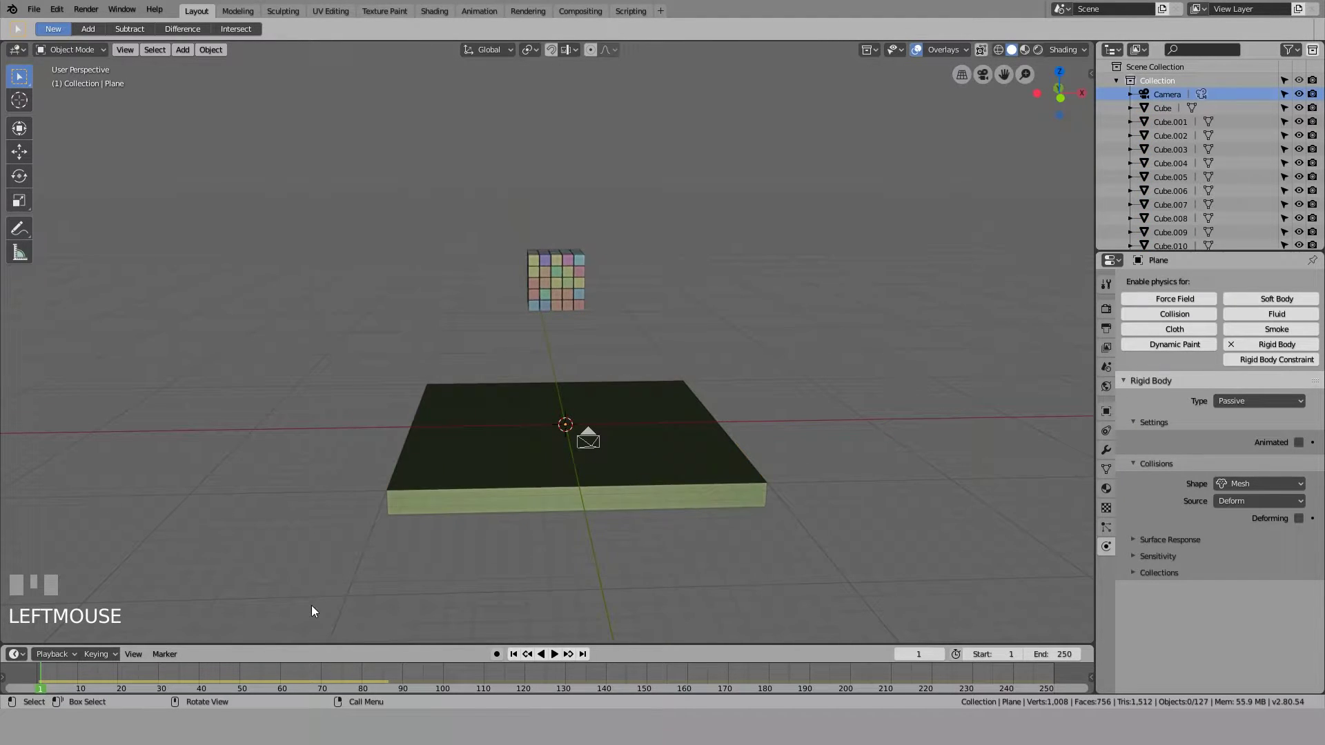
{"action": "left_click_drag", "start_coordinate": [328, 328], "coordinate": [519, 660]}
{"action": "key", "text": "shift+space"}
{"action": "key", "text": "shift+space"}
{"action": "scroll", "scroll_direction": "up", "scroll_amount": 3}
{"action": "key", "text": "shift+space"}
{"action": "left_click", "coordinate": [519, 661]}
{"action": "left_click_drag", "start_coordinate": [605, 396], "coordinate": [832, 280]}
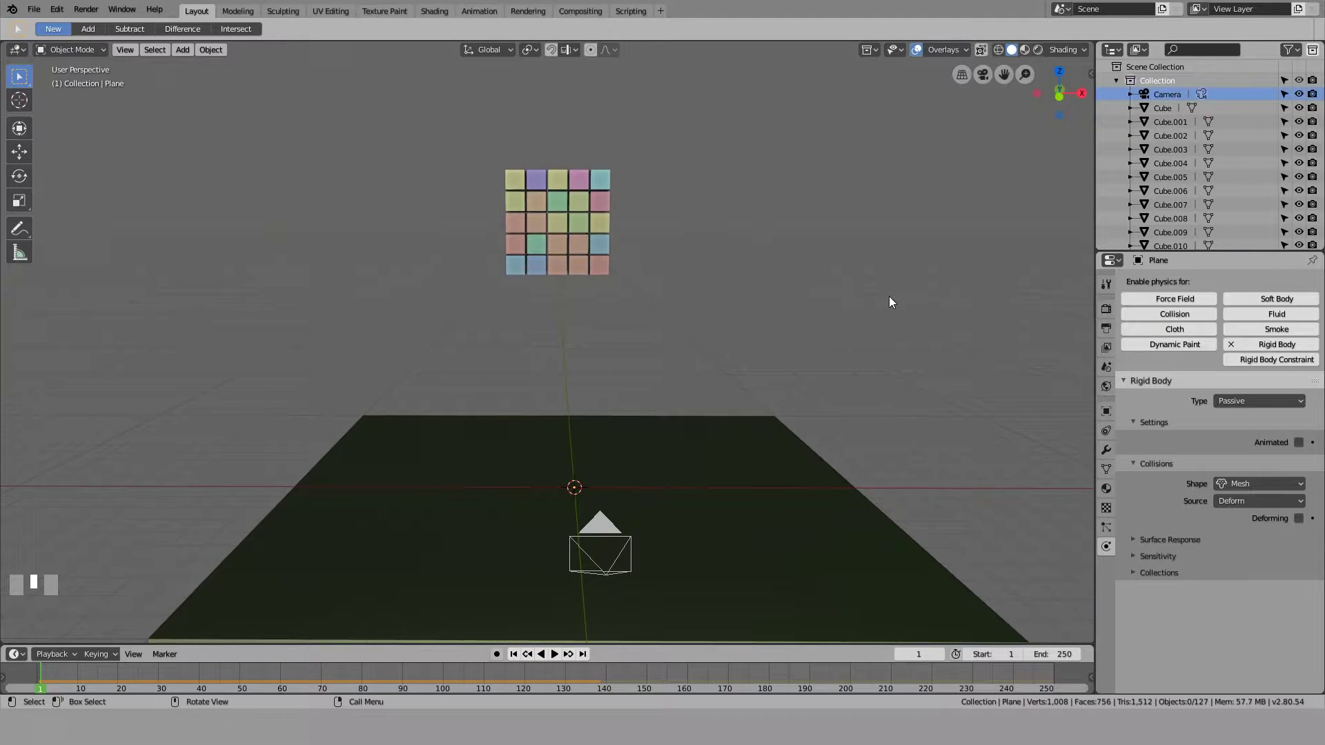
{"action": "key", "text": "shift+space"}
{"action": "key", "text": "shift+space"}
{"action": "left_click_drag", "start_coordinate": [536, 626], "coordinate": [520, 660]}
{"action": "left_click", "coordinate": [520, 659]}
{"action": "left_click", "coordinate": [585, 347]}
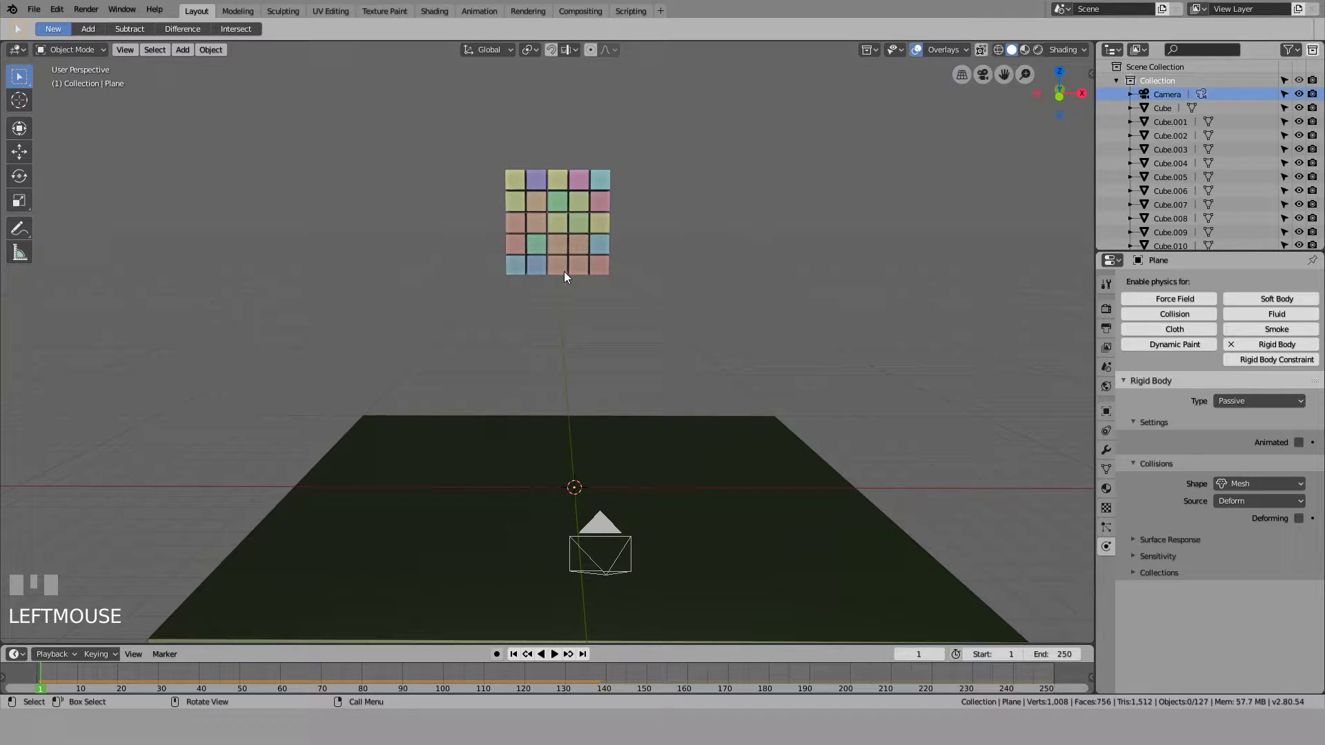
Orbit above the block and select the single top-corner cube Cube.101 for its collision settings
{"action": "left_click_drag", "start_coordinate": [721, 265], "coordinate": [544, 231]}
{"action": "left_click", "coordinate": [544, 232]}
{"action": "middle_click", "coordinate": [544, 232]}
{"action": "scroll", "scroll_direction": "up", "scroll_amount": 3}
{"action": "left_click_drag", "start_coordinate": [539, 204], "coordinate": [1172, 590]}
{"action": "left_click", "coordinate": [1172, 590]}
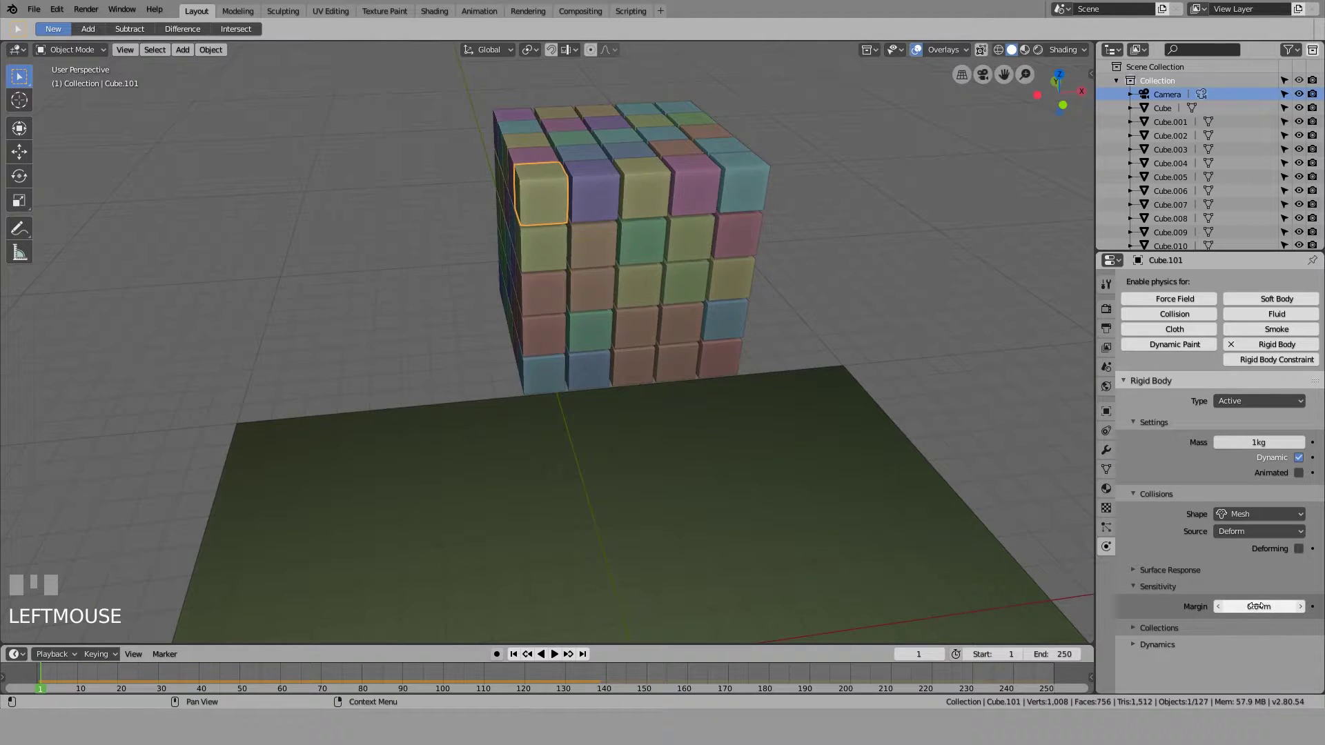
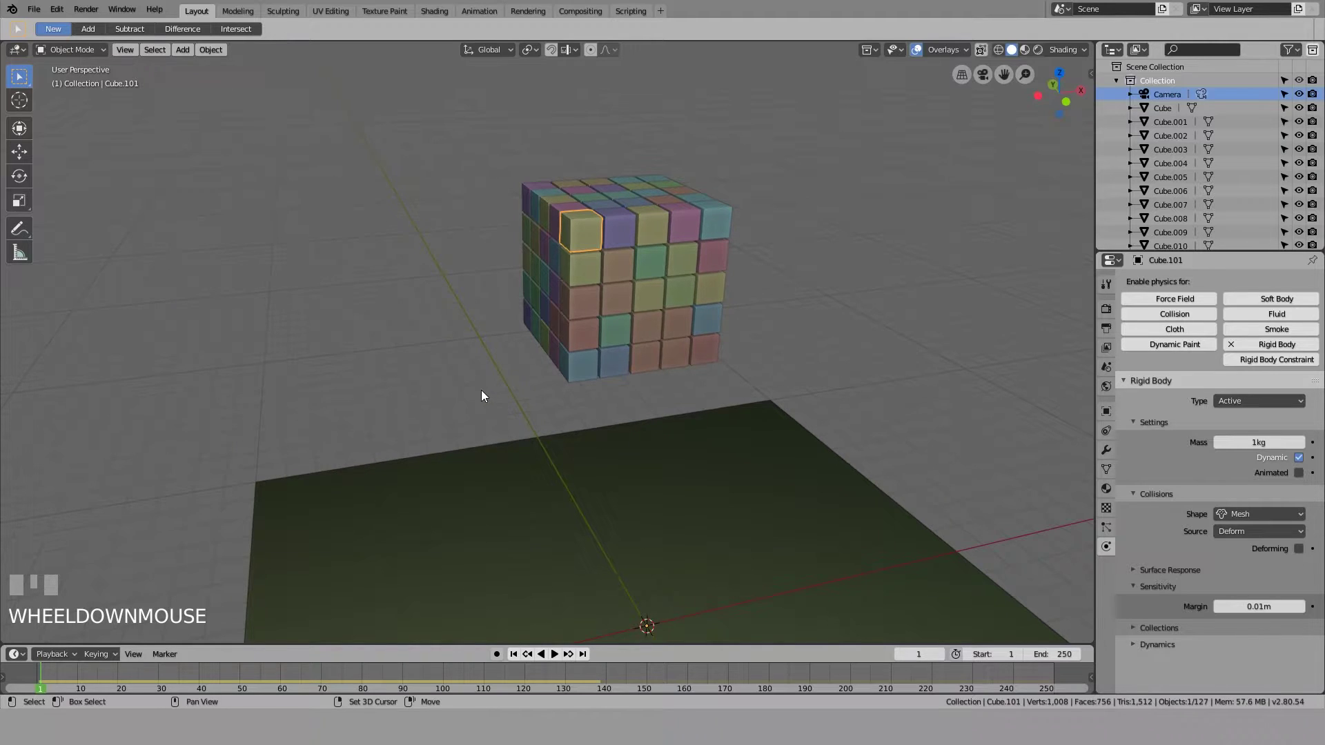
Select all the cubes in the block and add the floor slab to the selection
{"action": "left_click", "coordinate": [483, 386]}
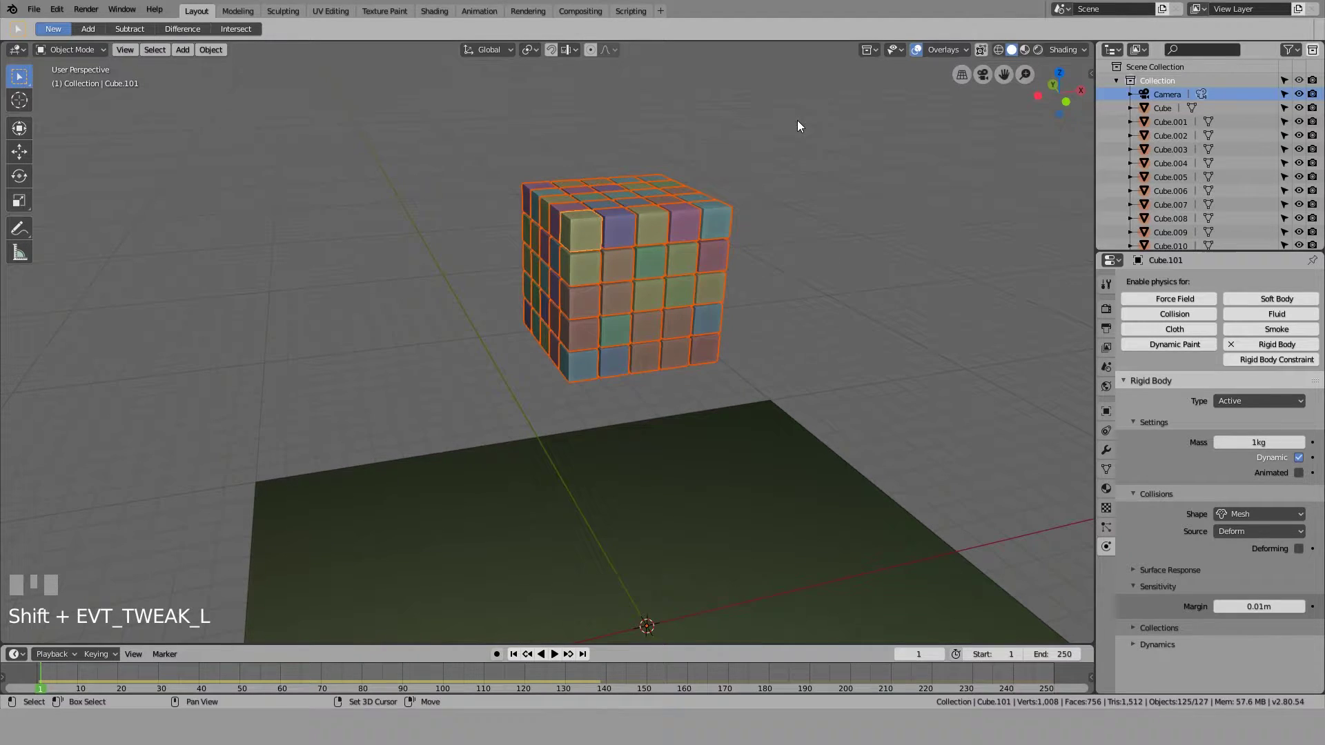
{"action": "scroll", "scroll_direction": "up", "scroll_amount": 3}
{"action": "left_click_drag", "start_coordinate": [589, 223], "coordinate": [596, 226]}
{"action": "scroll", "scroll_direction": "up", "scroll_amount": 3}
{"action": "scroll", "scroll_direction": "down", "scroll_amount": 3}
{"action": "left_click", "coordinate": [595, 227]}
{"action": "left_click", "coordinate": [587, 214]}
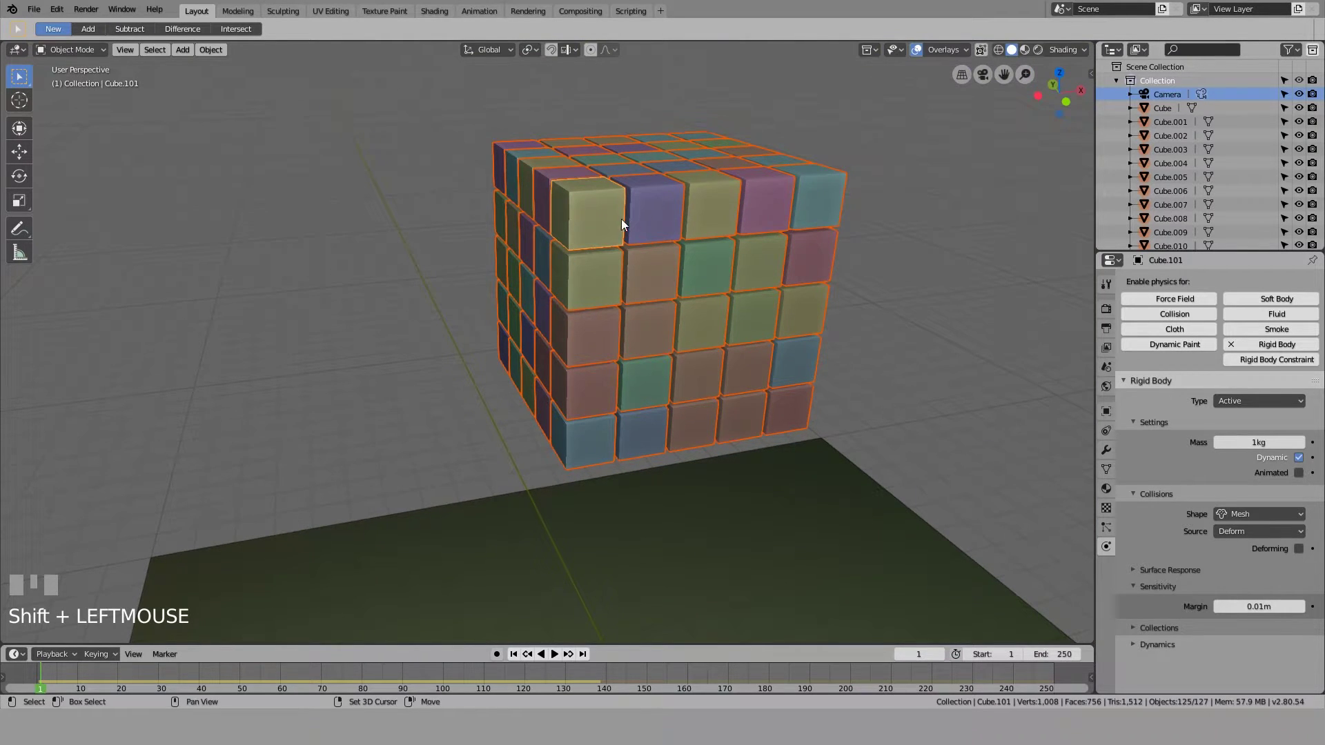
{"action": "left_click", "coordinate": [600, 221]}
{"action": "left_click", "coordinate": [434, 85]}
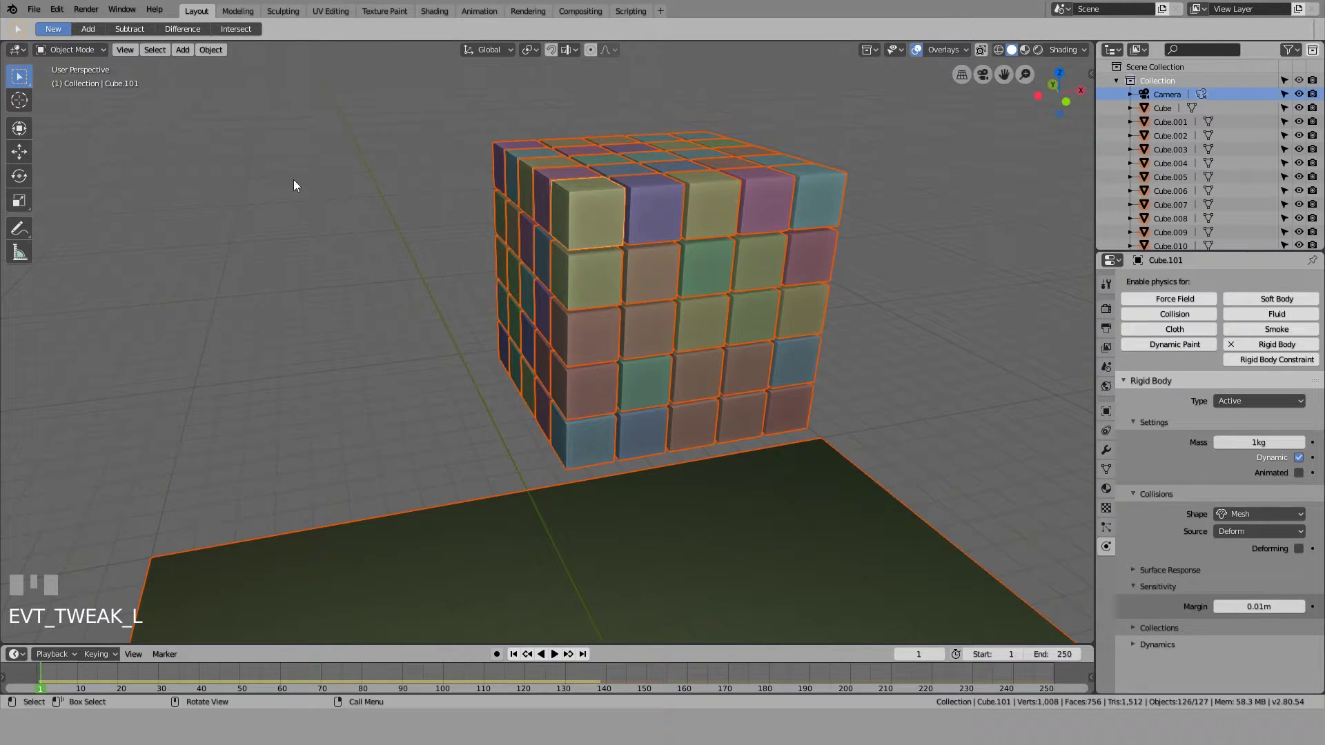
Give the floor slab Passive rigid body with Mesh collision and 0.01 m margin, play the fall and rewind
{"action": "left_click_drag", "start_coordinate": [217, 58], "coordinate": [397, 443]}
{"action": "left_click_drag", "start_coordinate": [643, 552], "coordinate": [529, 217]}
{"action": "scroll", "scroll_direction": "down", "scroll_amount": 3}
{"action": "left_click", "coordinate": [530, 217]}
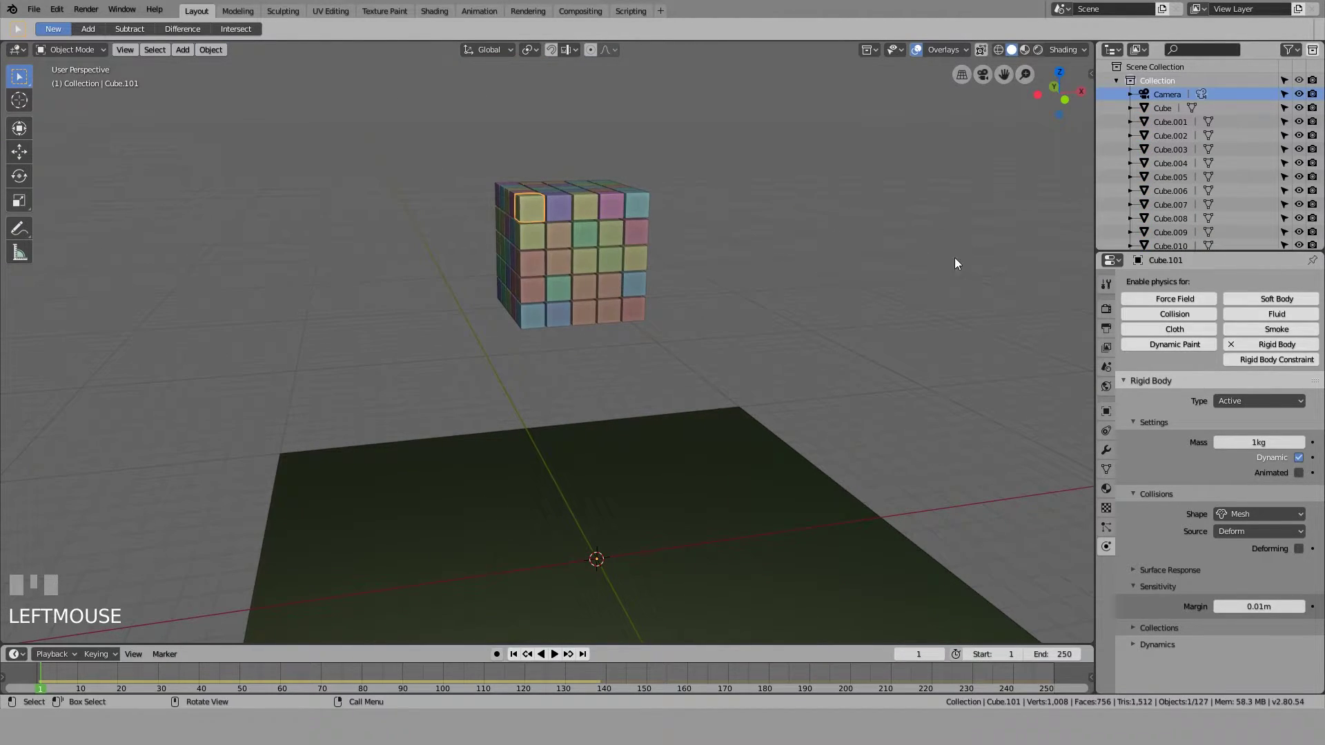
{"action": "left_click_drag", "start_coordinate": [592, 348], "coordinate": [517, 661]}
{"action": "scroll", "scroll_direction": "down", "scroll_amount": 3}
{"action": "left_click", "coordinate": [518, 662]}
{"action": "left_click", "coordinate": [563, 664]}
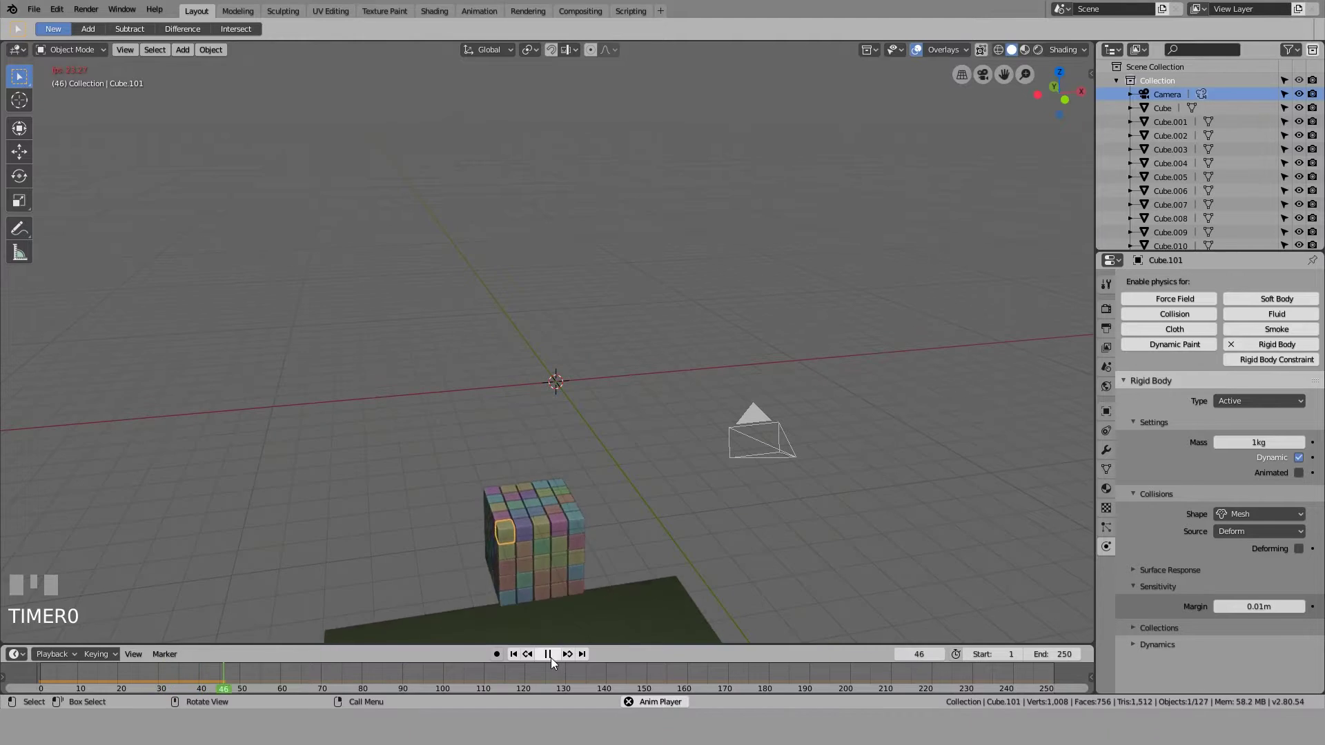
{"action": "left_click", "coordinate": [517, 659]}
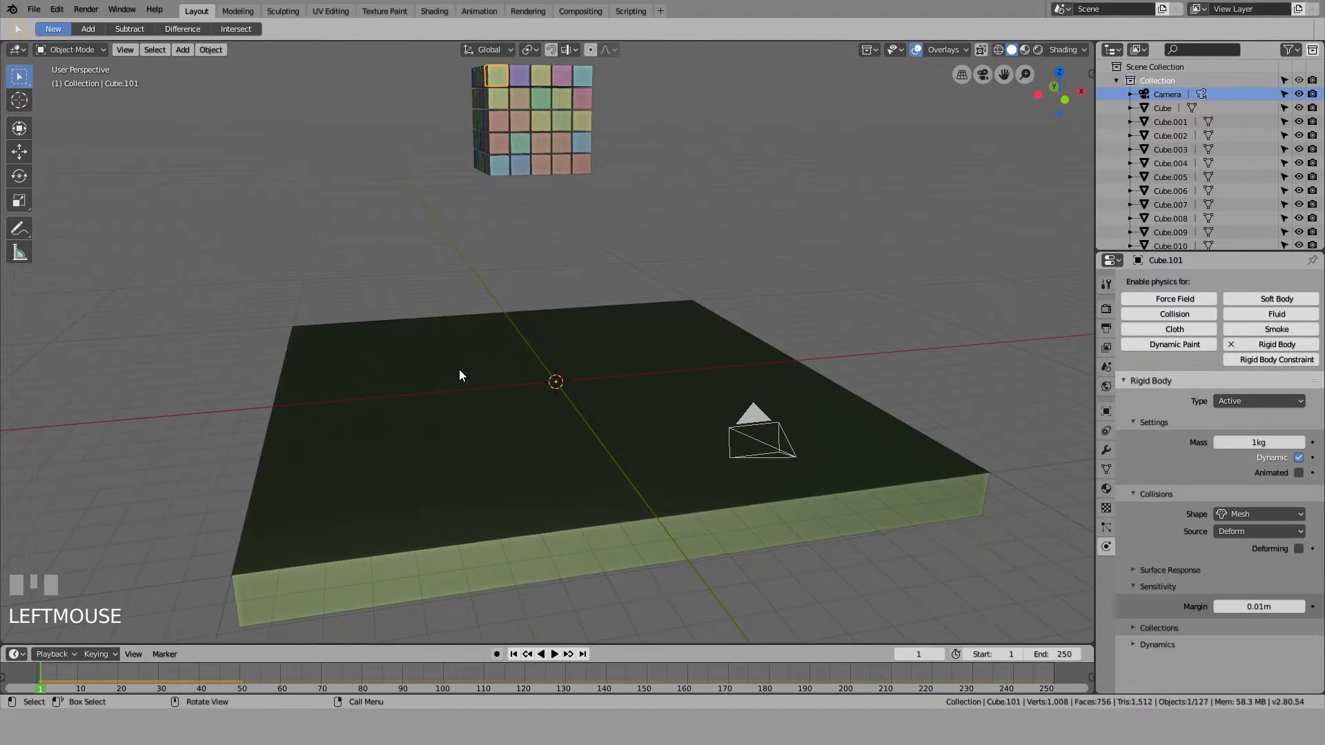
Select the floor slab, replay the scattering simulation, then reselect every cube in the grid
{"action": "left_click", "coordinate": [435, 415]}
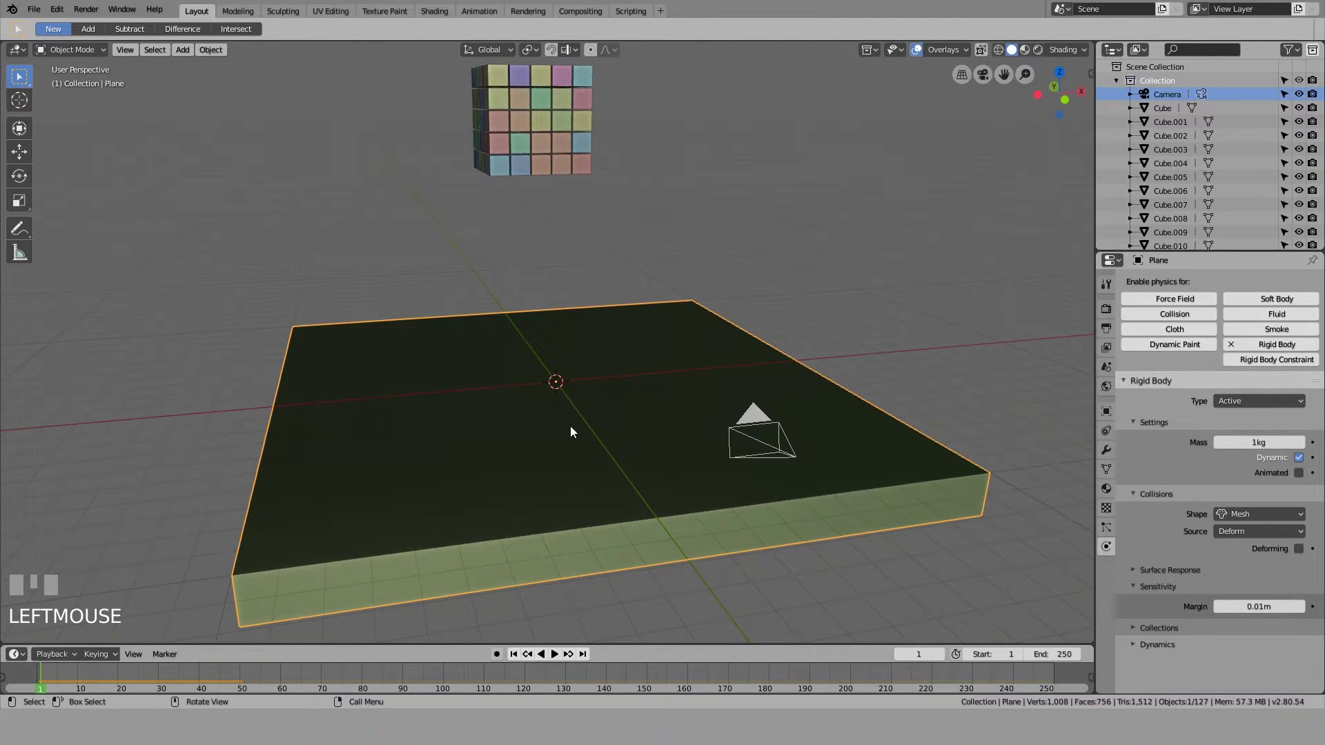
{"action": "left_click_drag", "start_coordinate": [1237, 408], "coordinate": [639, 621]}
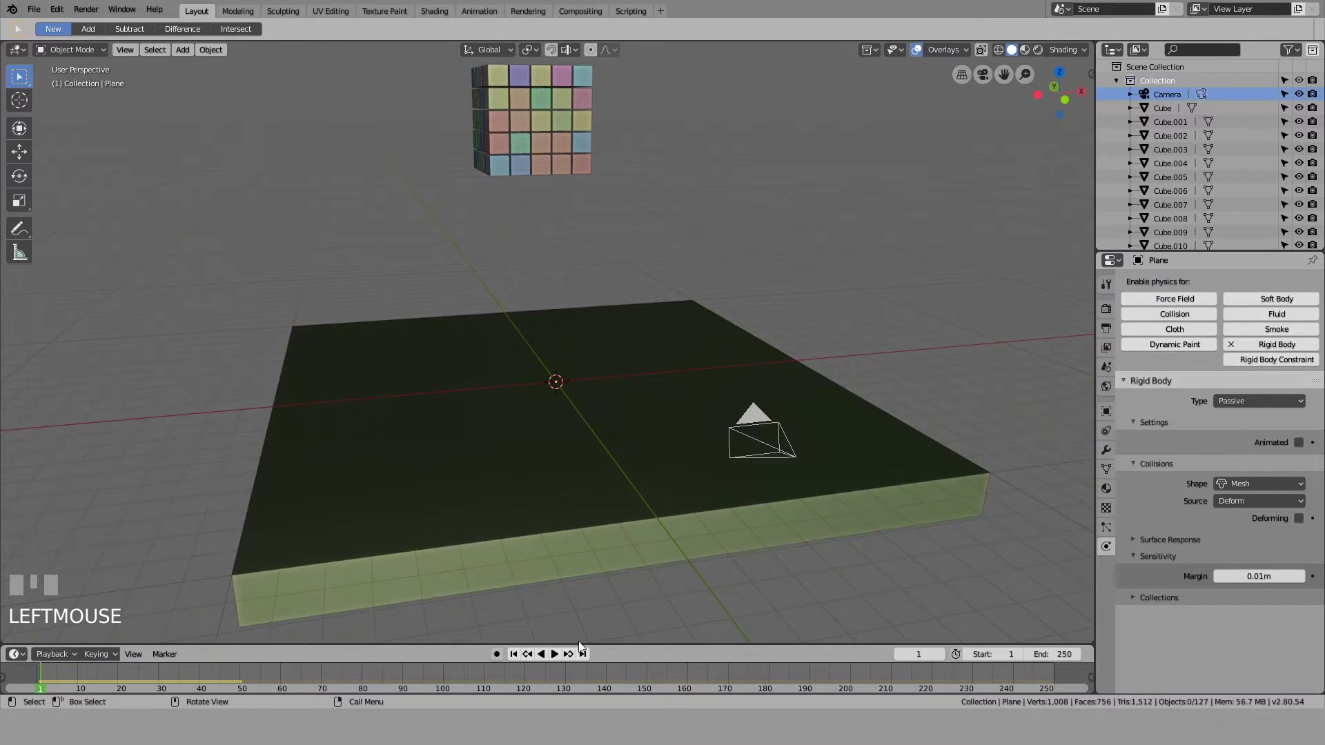
{"action": "left_click", "coordinate": [557, 658]}
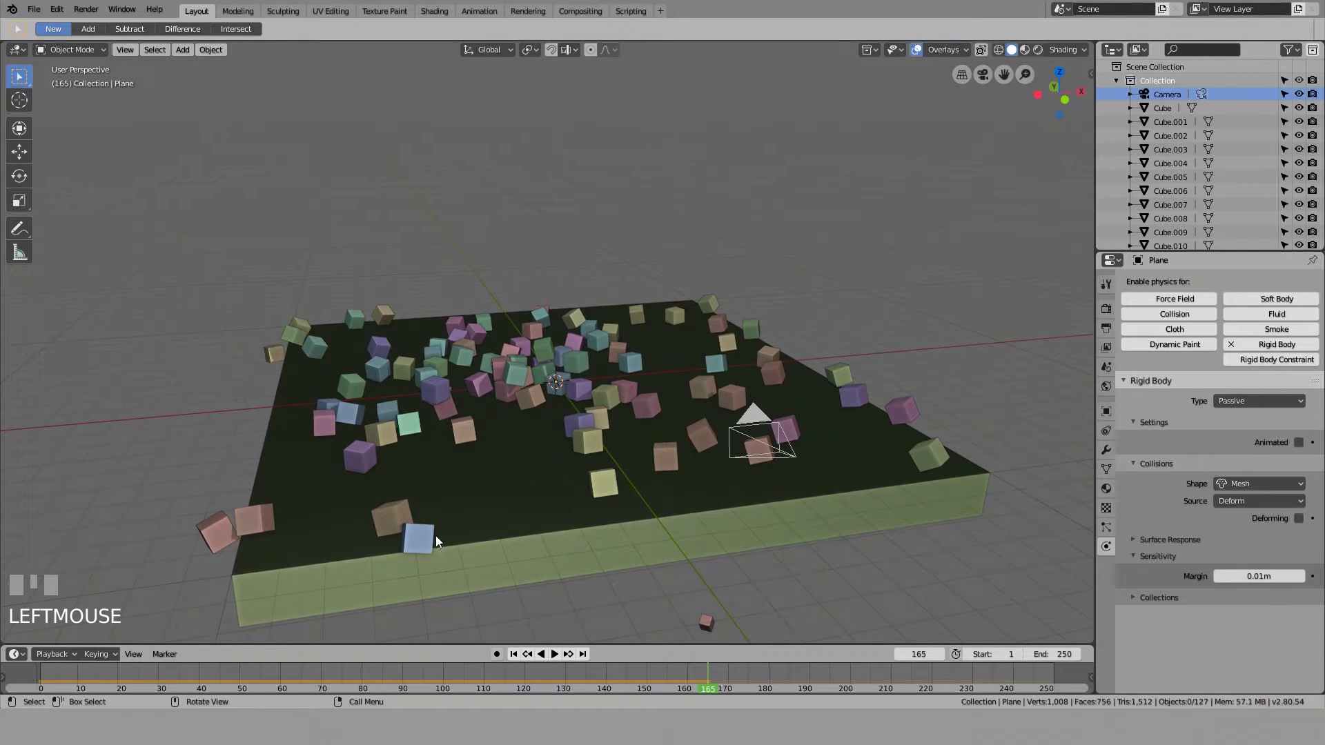
{"action": "left_click_drag", "start_coordinate": [609, 403], "coordinate": [524, 660]}
{"action": "scroll", "scroll_direction": "down", "scroll_amount": 3}
{"action": "left_click", "coordinate": [524, 660]}
{"action": "left_click_drag", "start_coordinate": [572, 433], "coordinate": [659, 451]}
{"action": "left_click", "coordinate": [659, 452]}
{"action": "left_click", "coordinate": [546, 422]}
{"action": "left_click_drag", "start_coordinate": [623, 403], "coordinate": [470, 401]}
{"action": "left_click", "coordinate": [469, 401]}
Rotate the cube grid diagonally about Y and raise it higher above the floor
{"action": "left_click_drag", "start_coordinate": [708, 292], "coordinate": [656, 427]}
{"action": "key", "text": "g"}
{"action": "left_click", "coordinate": [656, 428]}
{"action": "key", "text": "KP_0"}
{"action": "key", "text": "r"}
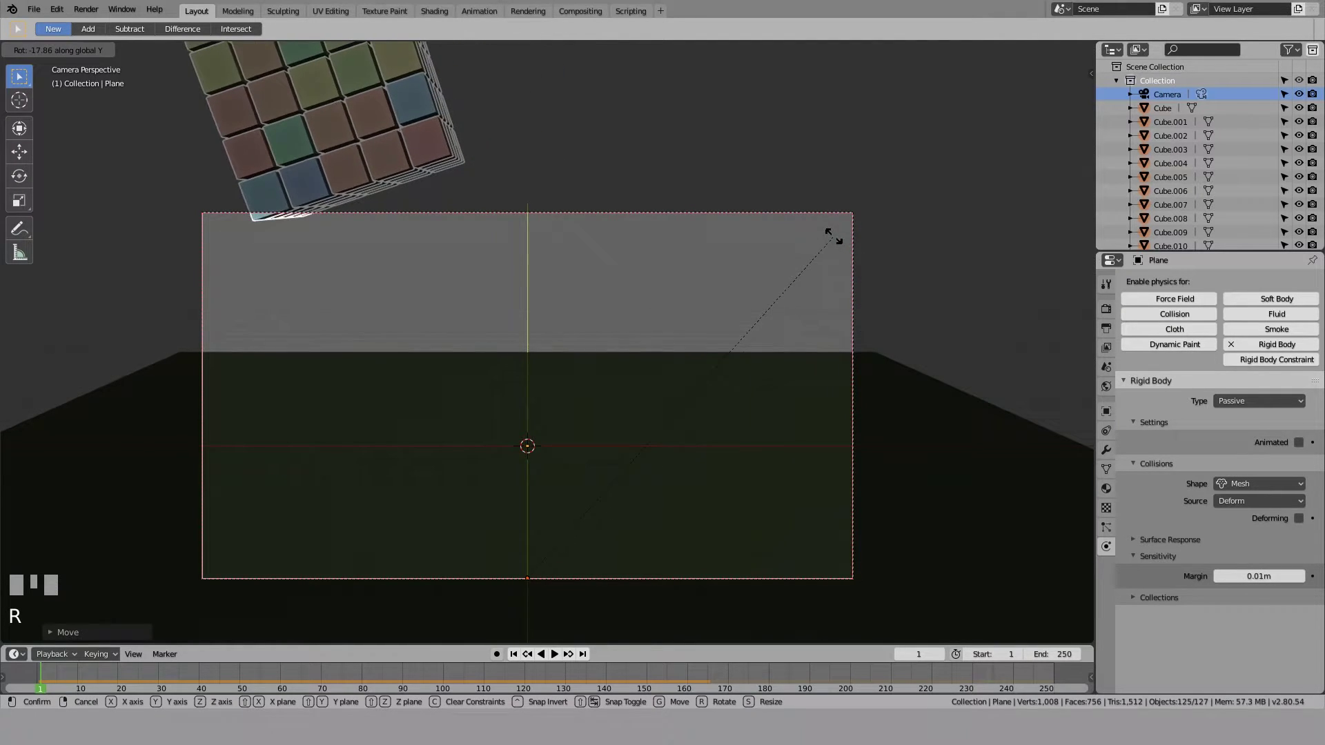
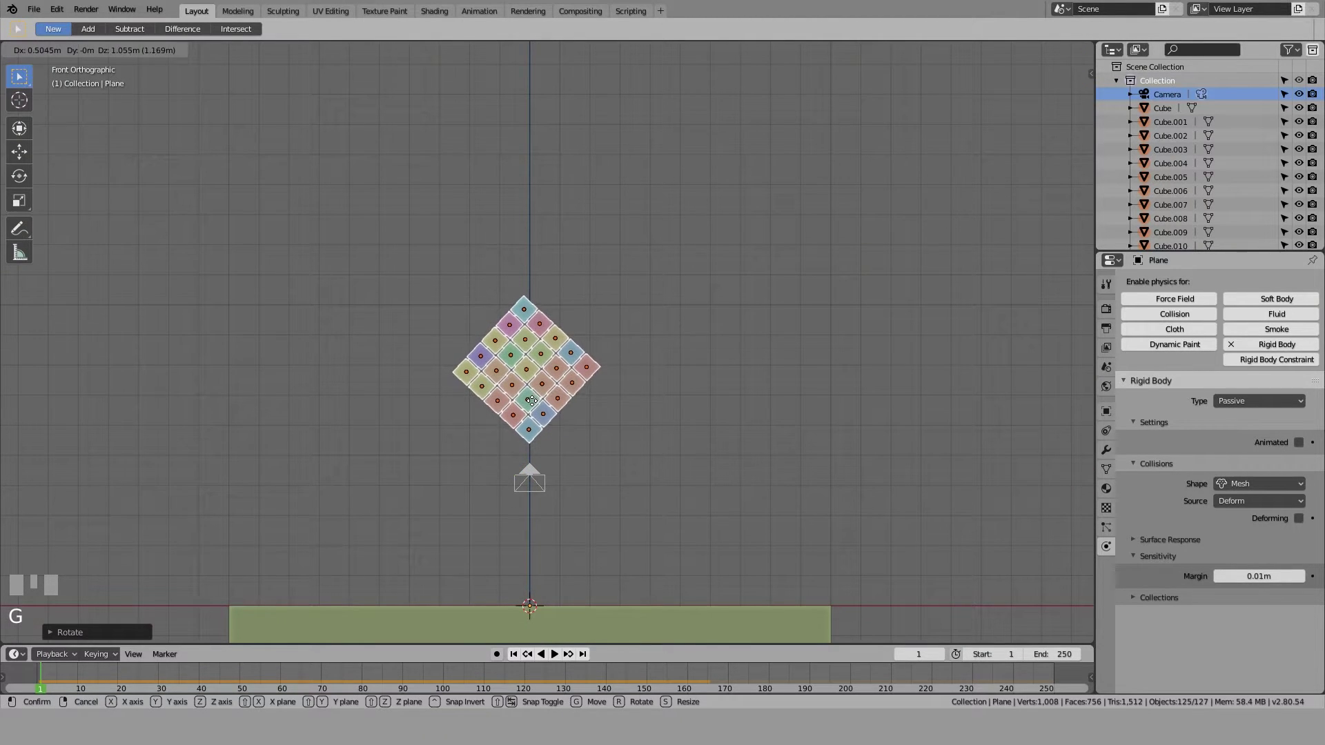
{"action": "left_click", "coordinate": [738, 400]}
Return to the camera view with Numpad 0 and replay the cubes falling
{"action": "middle_click", "coordinate": [742, 400]}
{"action": "scroll", "scroll_direction": "down", "scroll_amount": 3}
{"action": "left_click", "coordinate": [742, 396]}
{"action": "scroll", "scroll_direction": "up", "scroll_amount": 3}
{"action": "key", "text": "KP_0"}
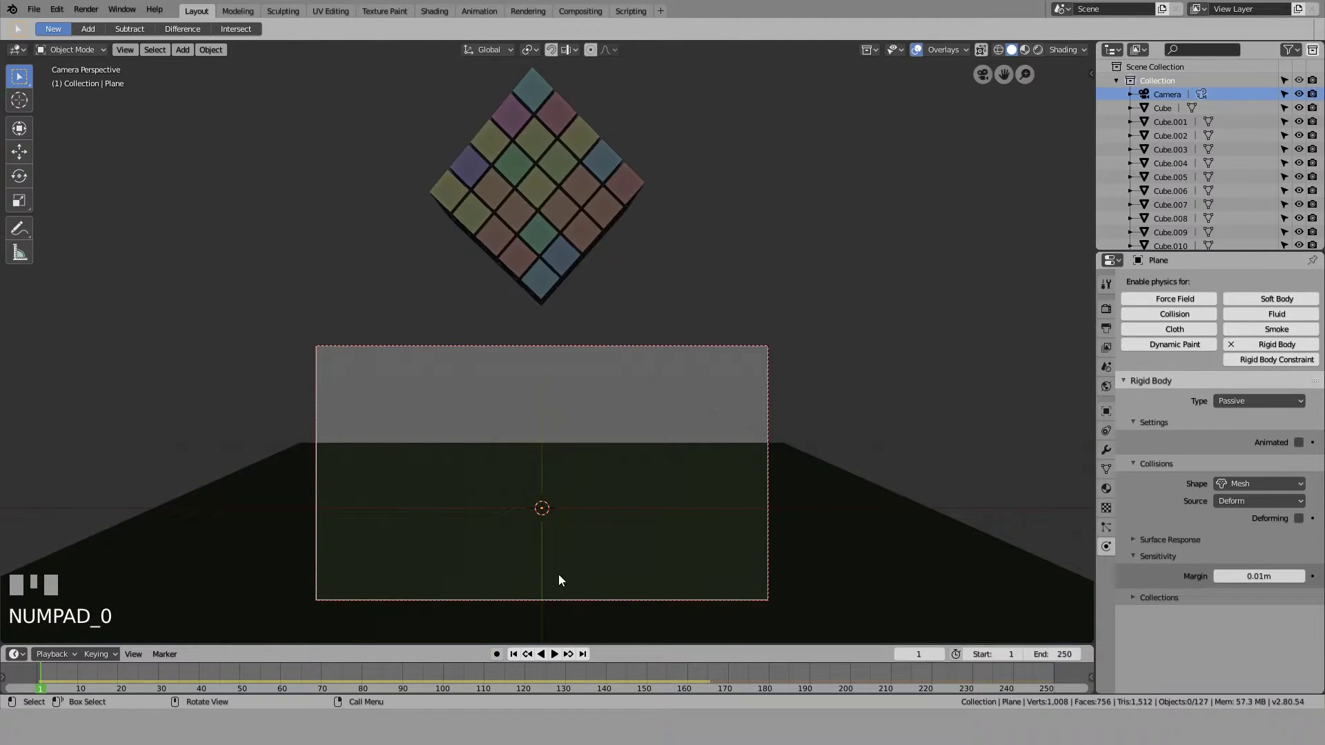
{"action": "left_click", "coordinate": [566, 658]}
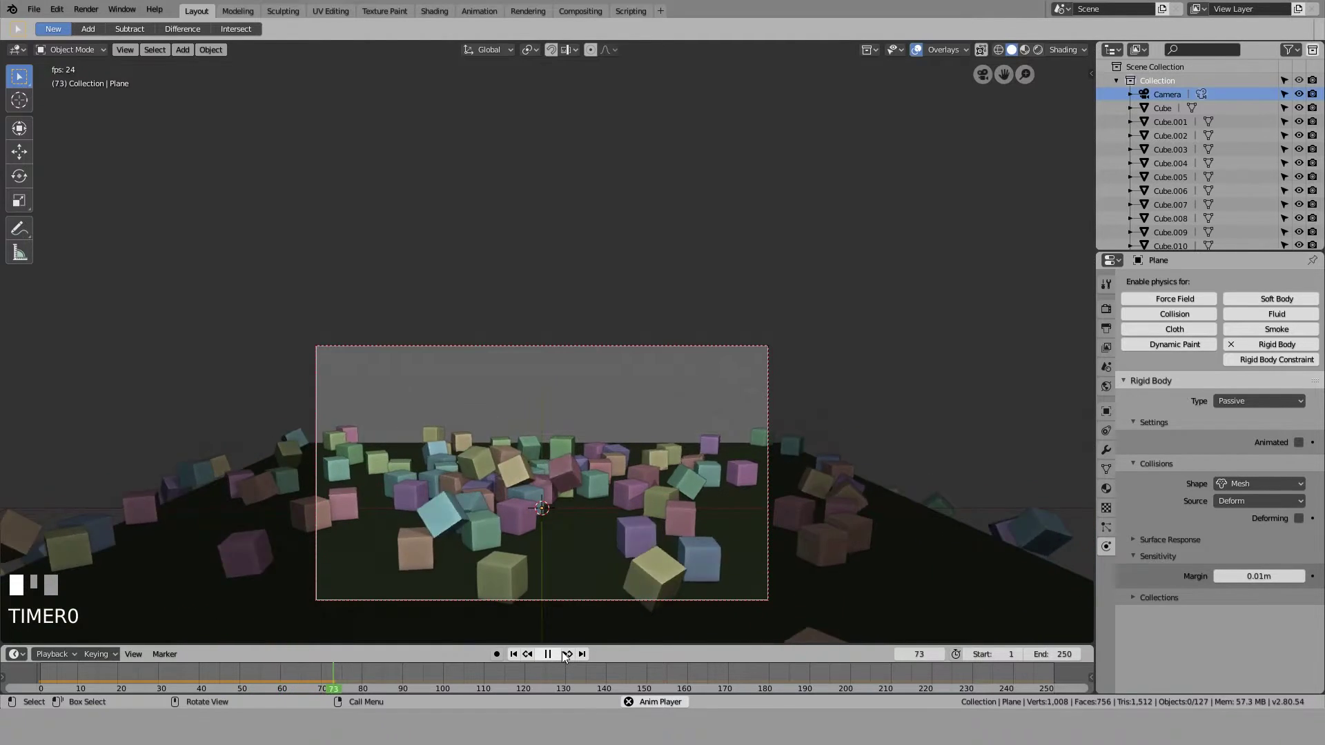
{"action": "left_click", "coordinate": [555, 660]}
Stop playback and switch the viewport to Rendered shading around the tilted block
{"action": "left_click", "coordinate": [519, 663]}
{"action": "scroll", "scroll_direction": "down", "scroll_amount": 3}
{"action": "left_click_drag", "start_coordinate": [714, 340], "coordinate": [756, 326]}
{"action": "scroll", "scroll_direction": "down", "scroll_amount": 3}
{"action": "left_click", "coordinate": [757, 327]}
{"action": "left_click_drag", "start_coordinate": [706, 364], "coordinate": [450, 366]}
{"action": "scroll", "scroll_direction": "up", "scroll_amount": 3}
{"action": "scroll", "scroll_direction": "up", "scroll_amount": 3}
{"action": "left_click", "coordinate": [450, 366]}
{"action": "left_click_drag", "start_coordinate": [478, 442], "coordinate": [1108, 489]}
{"action": "left_click", "coordinate": [1108, 489]}
{"action": "left_click_drag", "start_coordinate": [1178, 335], "coordinate": [953, 345]}
{"action": "left_click_drag", "start_coordinate": [953, 345], "coordinate": [1245, 464]}
{"action": "key", "text": "shift+z"}
Select single cubes and give them new materials with red and blue Base Colors
{"action": "left_click", "coordinate": [1245, 464]}
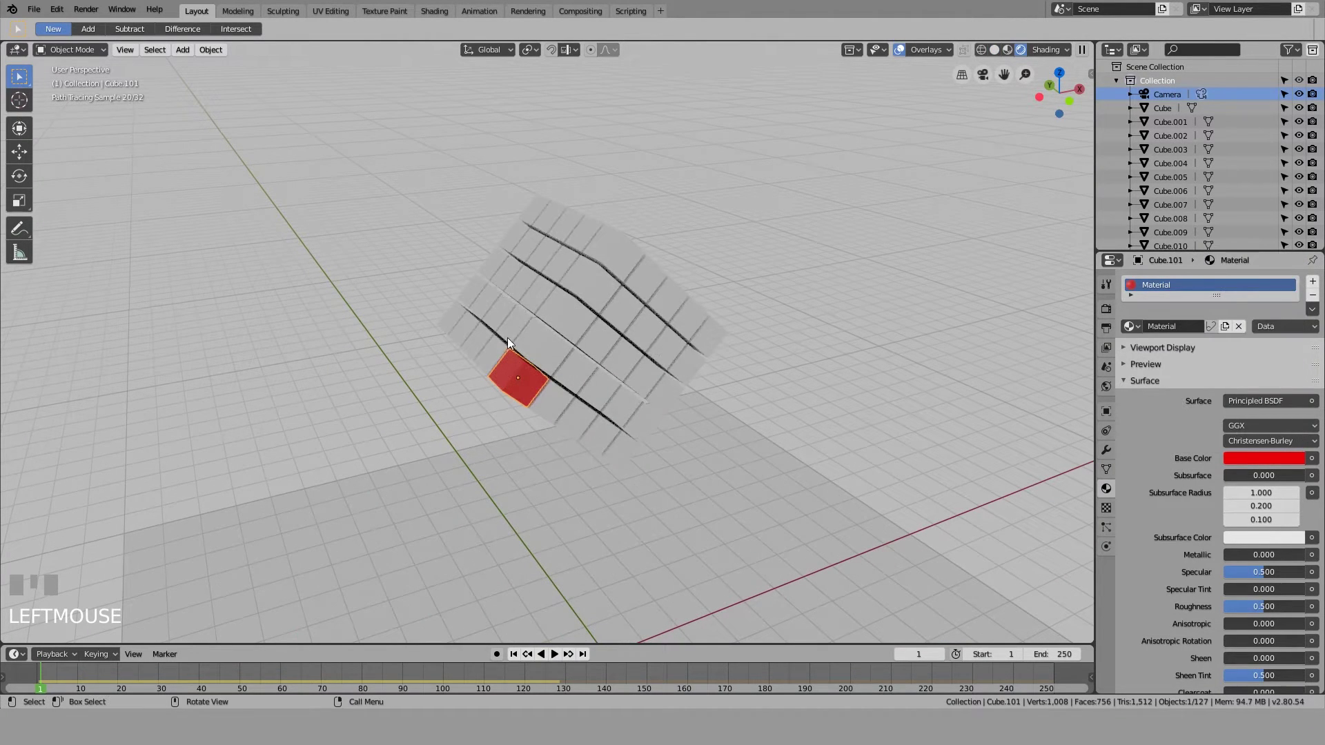
{"action": "left_click", "coordinate": [546, 351]}
{"action": "left_click", "coordinate": [1154, 333]}
{"action": "left_click", "coordinate": [1264, 470]}
{"action": "left_click", "coordinate": [733, 322]}
{"action": "left_click_drag", "start_coordinate": [604, 324], "coordinate": [608, 358]}
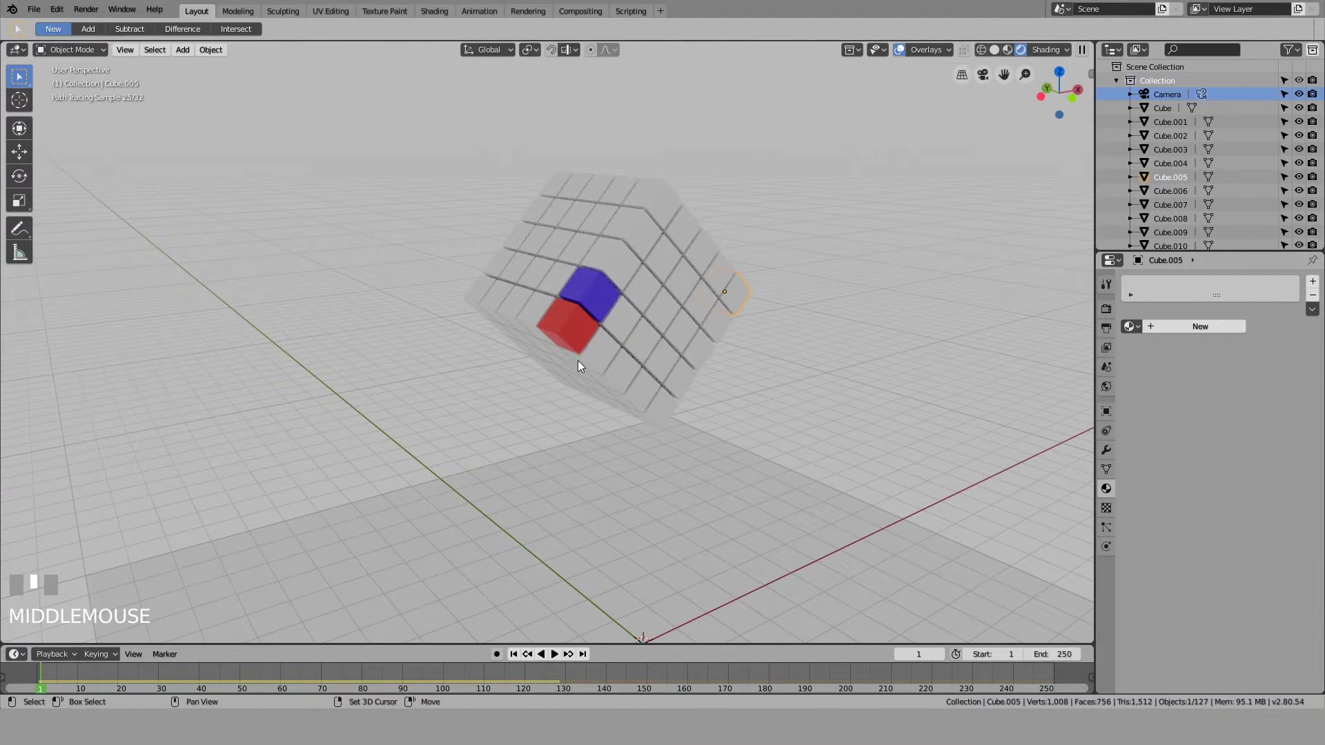
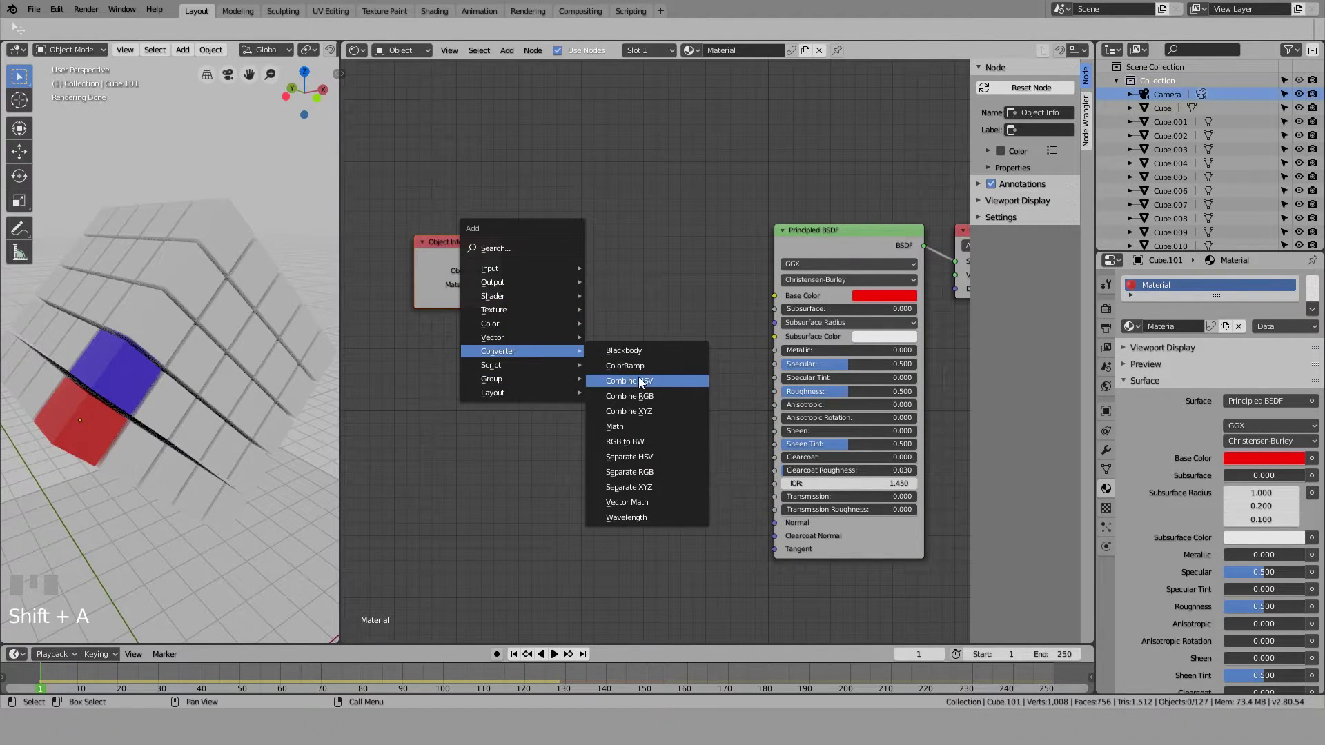
Add a ColorRamp node and set its interpolation to Constant
{"action": "left_click", "coordinate": [561, 206]}
{"action": "left_click", "coordinate": [669, 265]}
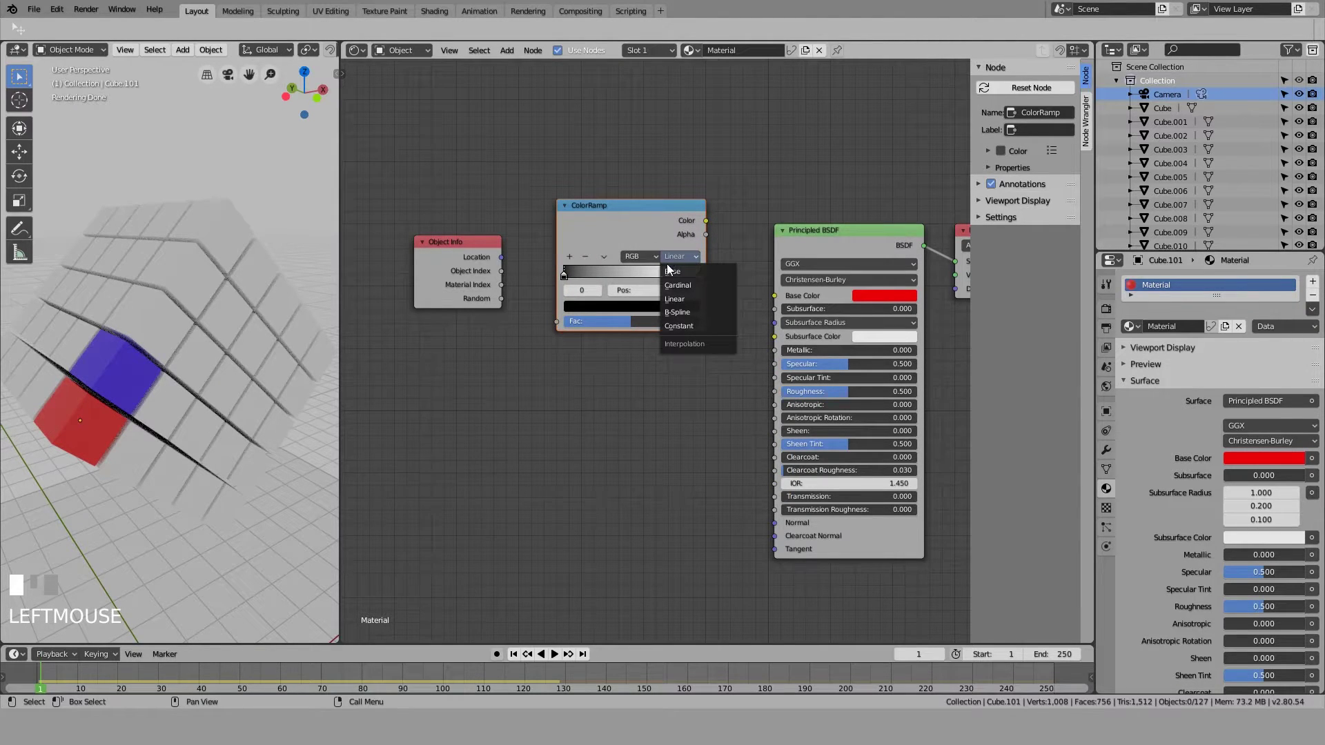
{"action": "left_click_drag", "start_coordinate": [686, 262], "coordinate": [700, 285]}
{"action": "left_click", "coordinate": [571, 259]}
{"action": "left_click", "coordinate": [572, 279]}
{"action": "left_click", "coordinate": [579, 314]}
Set the ramp's colour stops to red and blue
{"action": "left_click", "coordinate": [581, 309]}
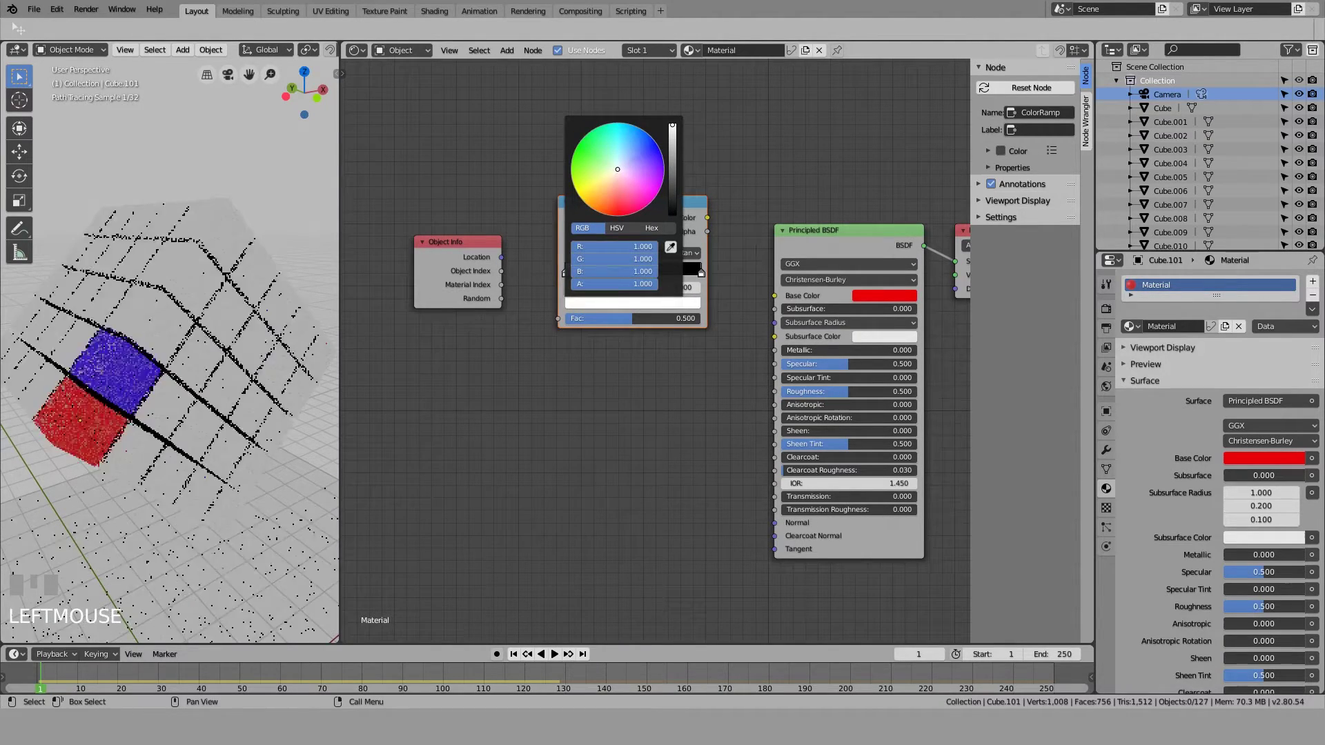
{"action": "left_click", "coordinate": [642, 432]}
{"action": "double_click", "coordinate": [637, 281]}
{"action": "left_click", "coordinate": [637, 279]}
{"action": "left_click", "coordinate": [636, 310]}
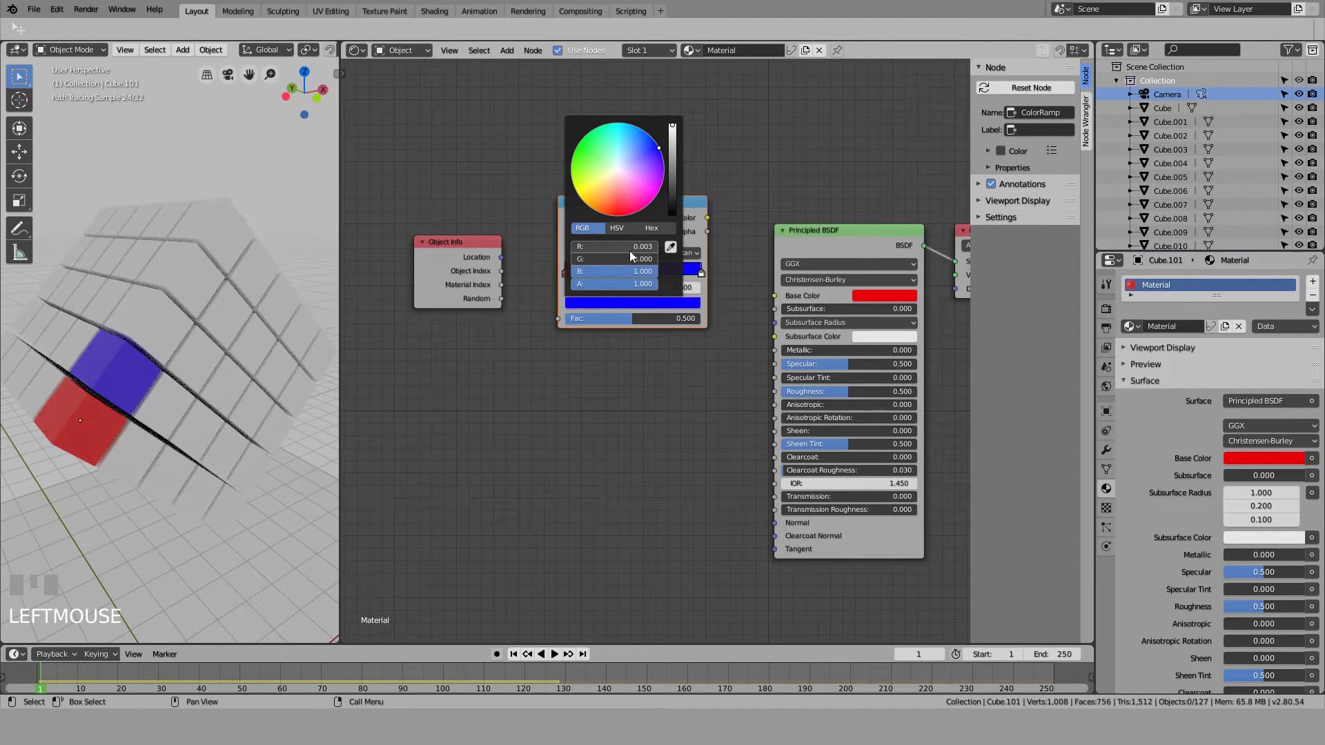
{"action": "left_click", "coordinate": [697, 245]}
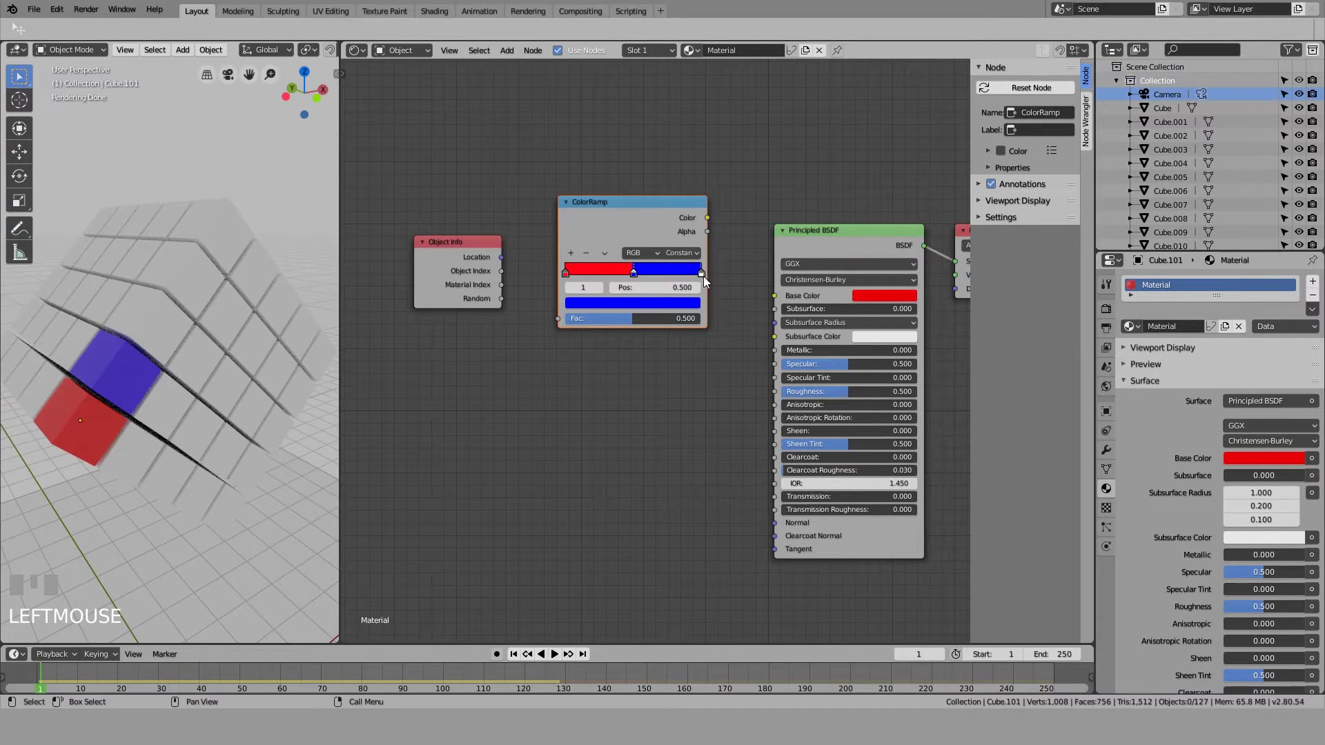
{"action": "left_click", "coordinate": [705, 280]}
{"action": "left_click", "coordinate": [677, 312]}
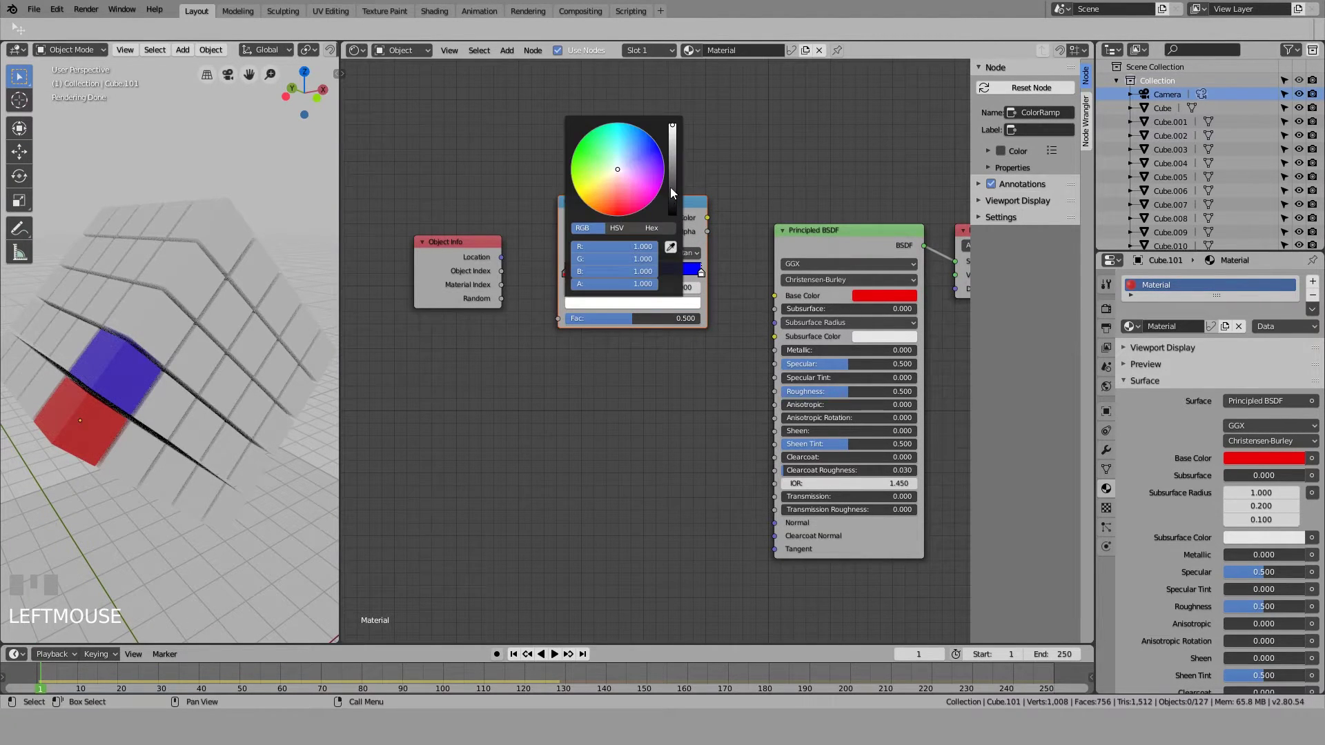
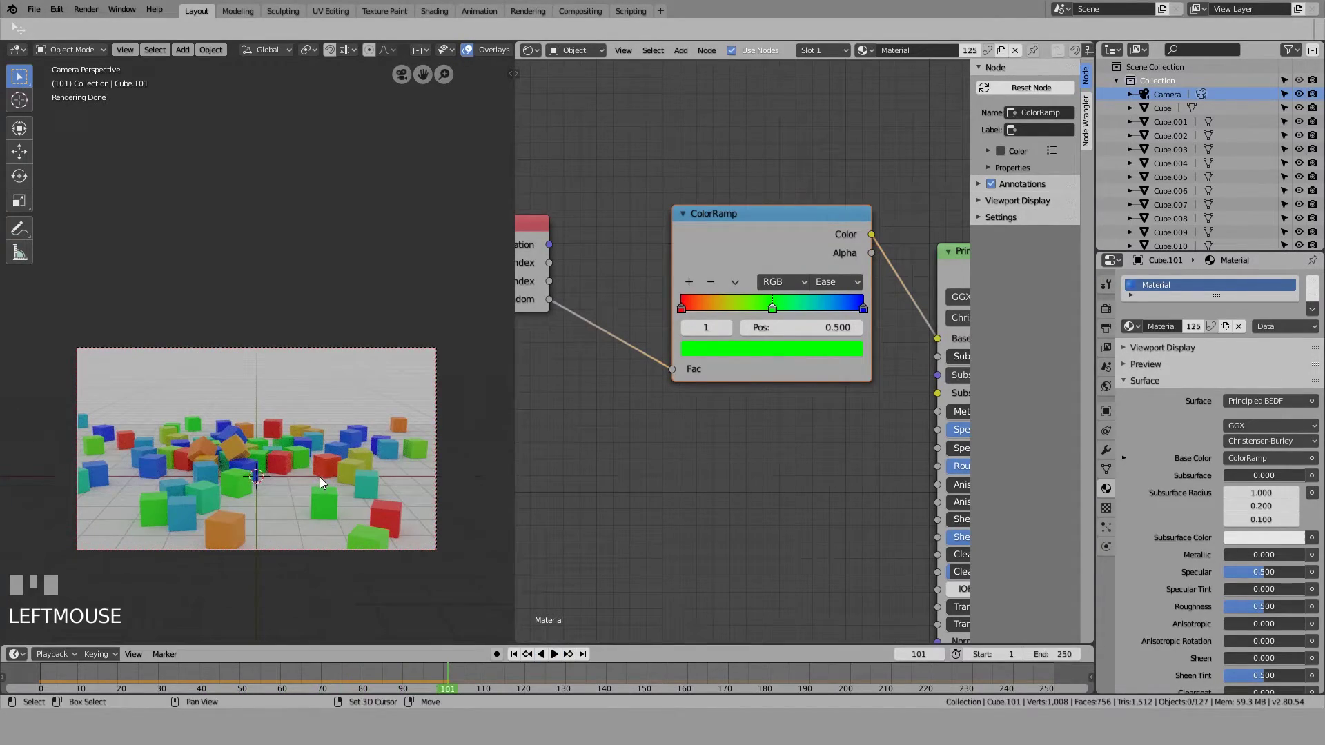
Set the cube material's Principled BSDF Metallic to 1.0 as a test
{"action": "left_click_drag", "start_coordinate": [318, 463], "coordinate": [671, 323]}
{"action": "scroll", "scroll_direction": "up", "scroll_amount": 3}
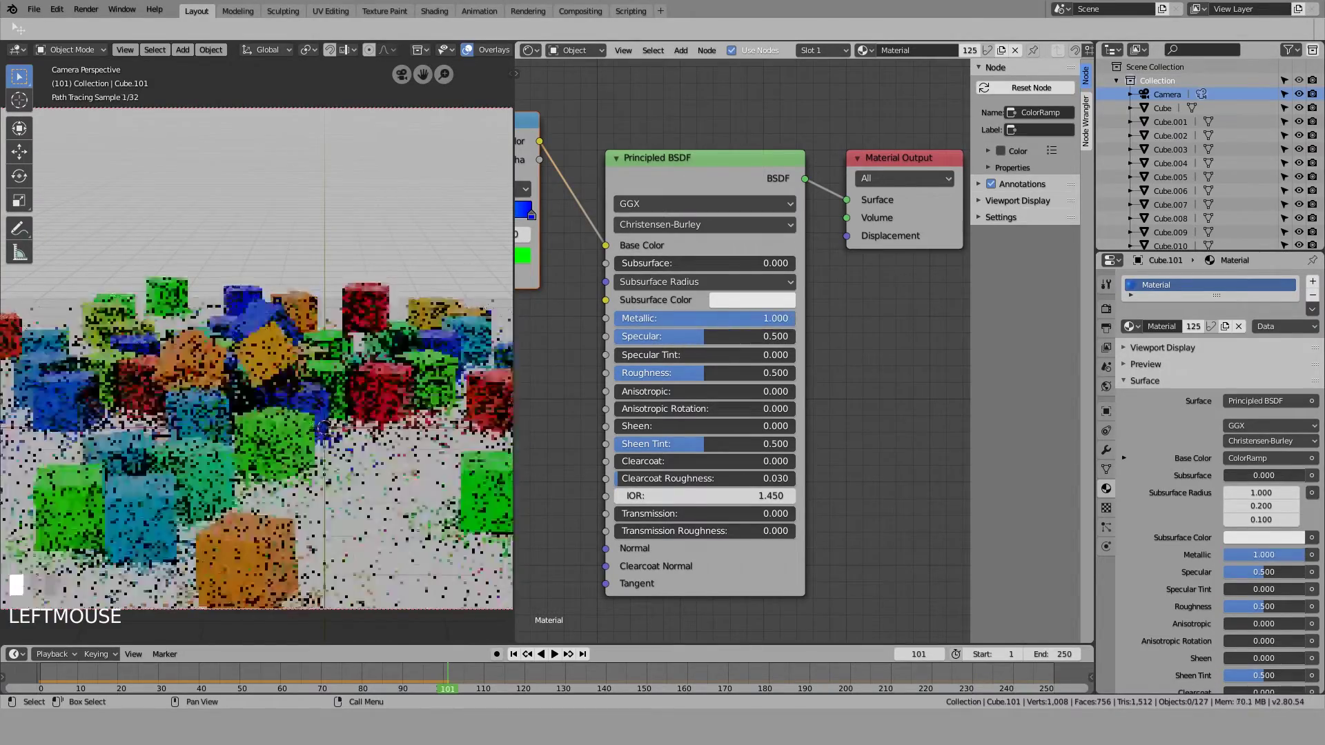
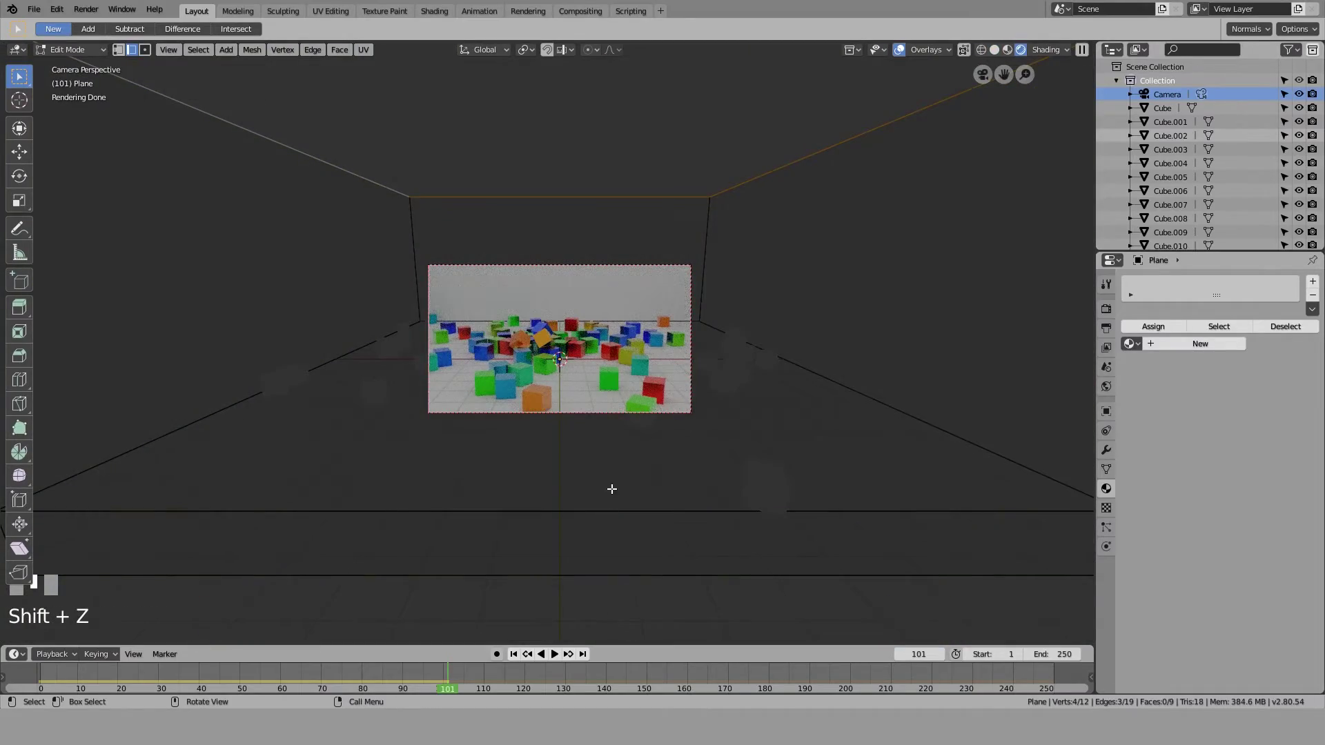
Extrude the floor block's back edges vertically into full-height walls and confirm
{"action": "scroll", "scroll_direction": "up", "scroll_amount": 3}
{"action": "key", "text": "shift+z"}
{"action": "key", "text": "Tab"}
{"action": "left_click_drag", "start_coordinate": [617, 417], "coordinate": [708, 228]}
{"action": "left_click", "coordinate": [708, 228]}
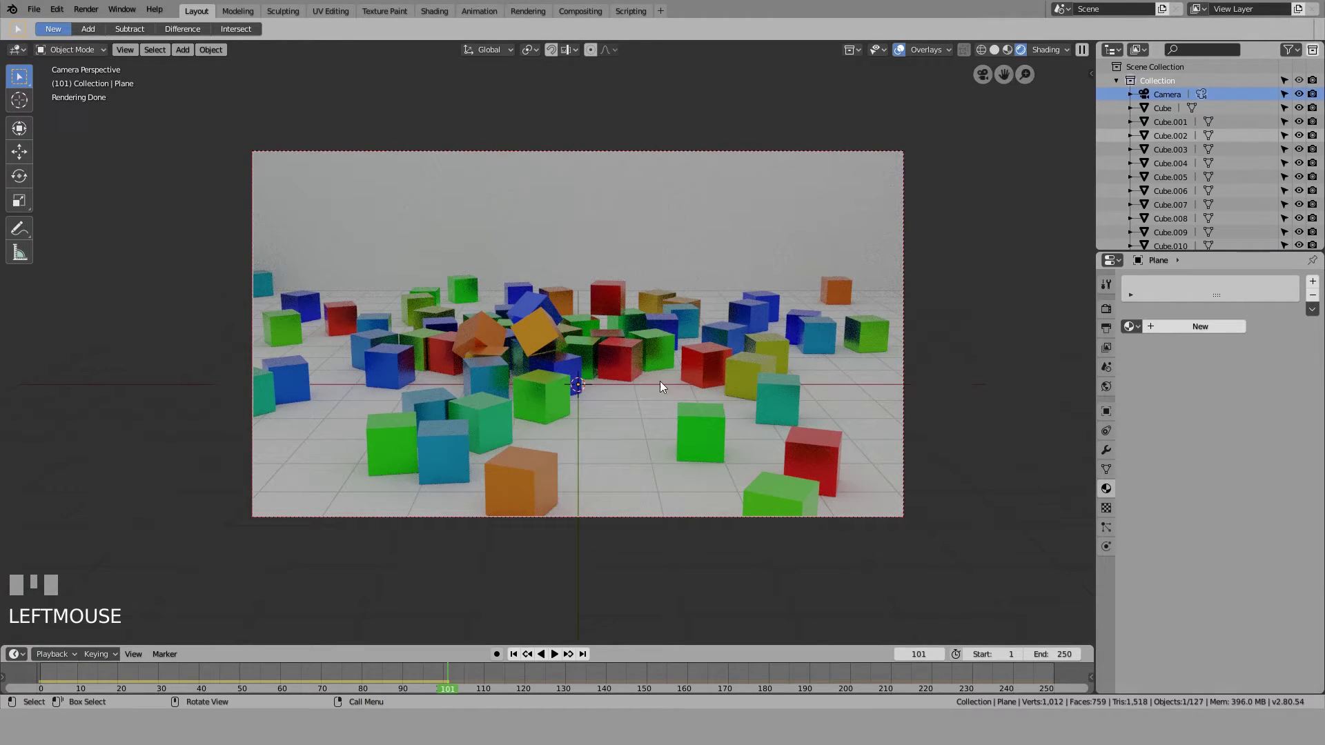
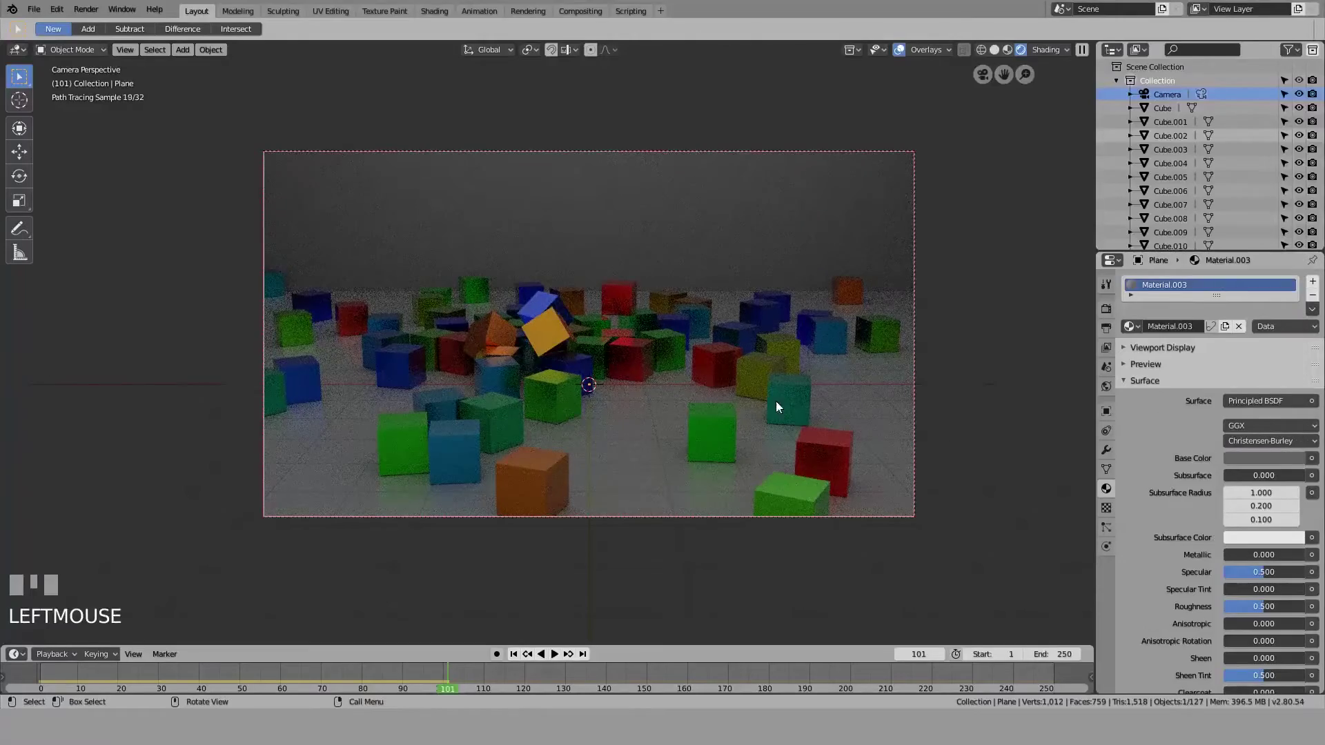
Create the Wall material for the raised wall faces
{"action": "left_click", "coordinate": [658, 234]}
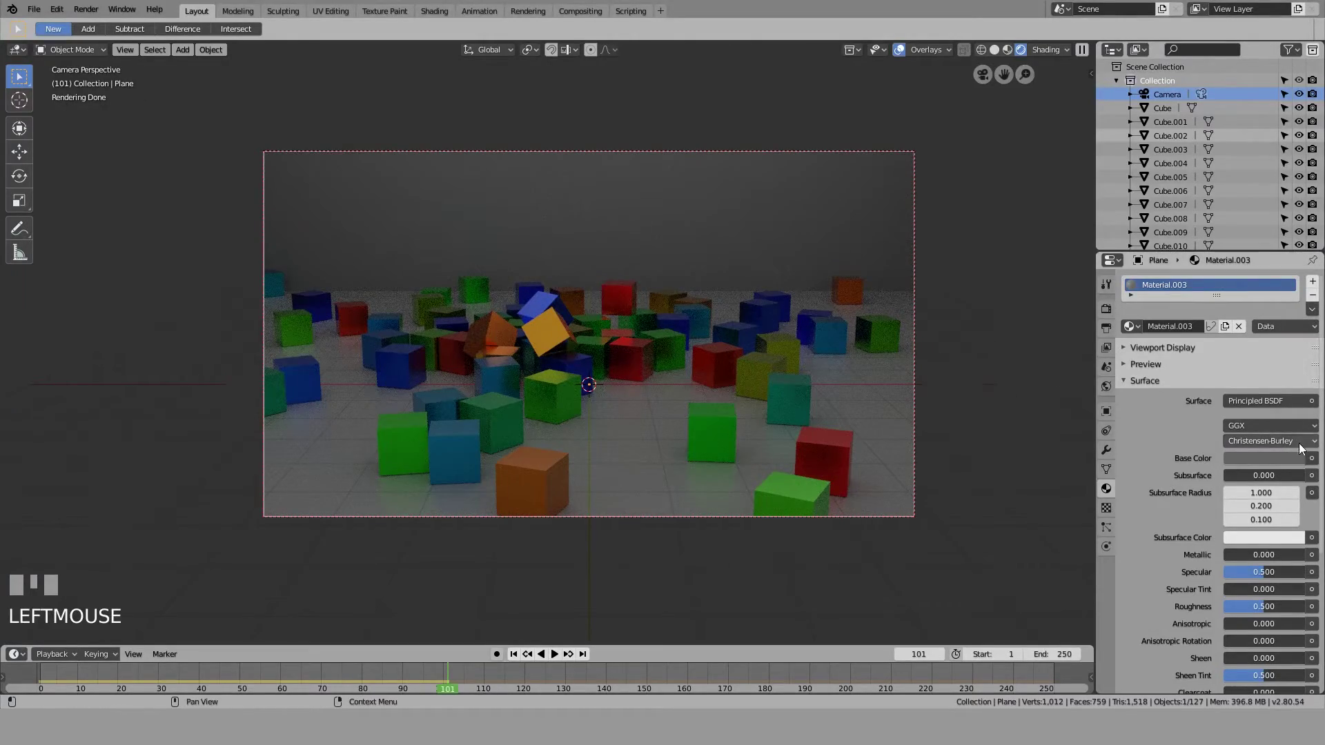
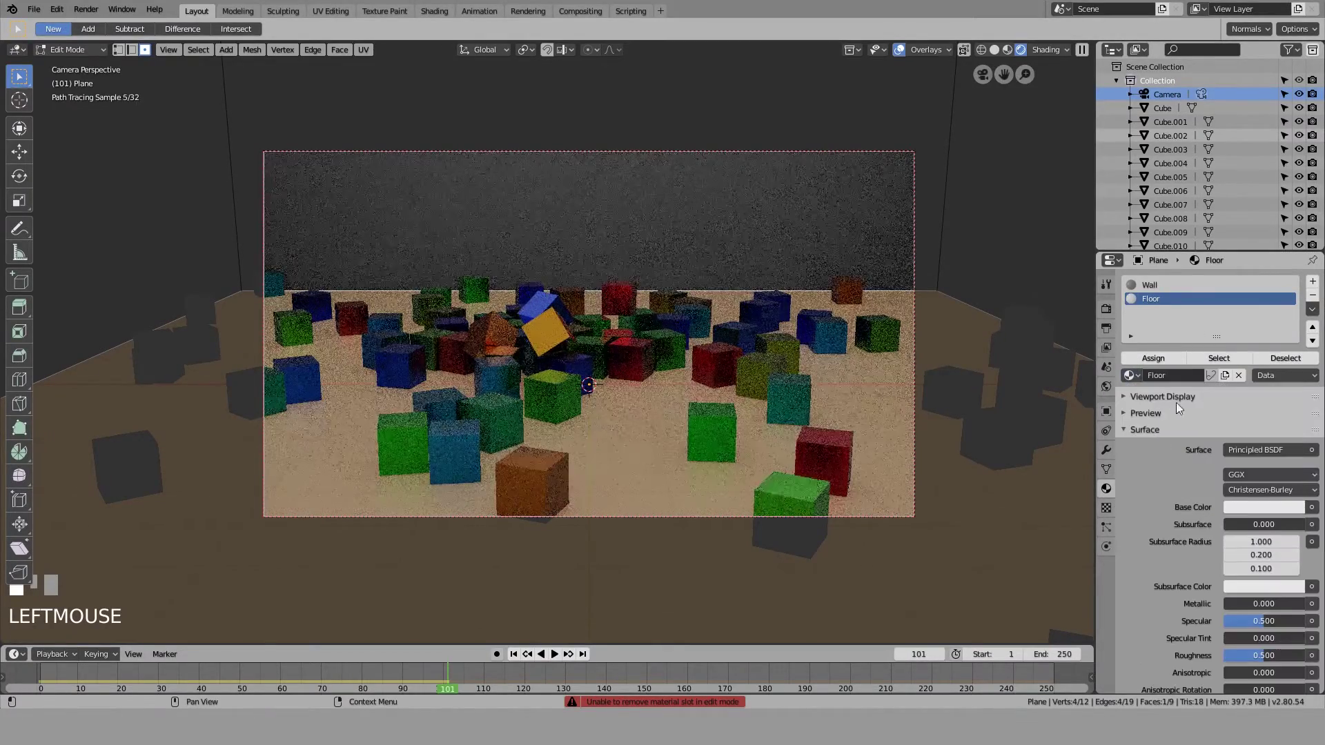
Leave Edit Mode and adjust the view to inspect the walled scene
{"action": "key", "text": "Tab"}
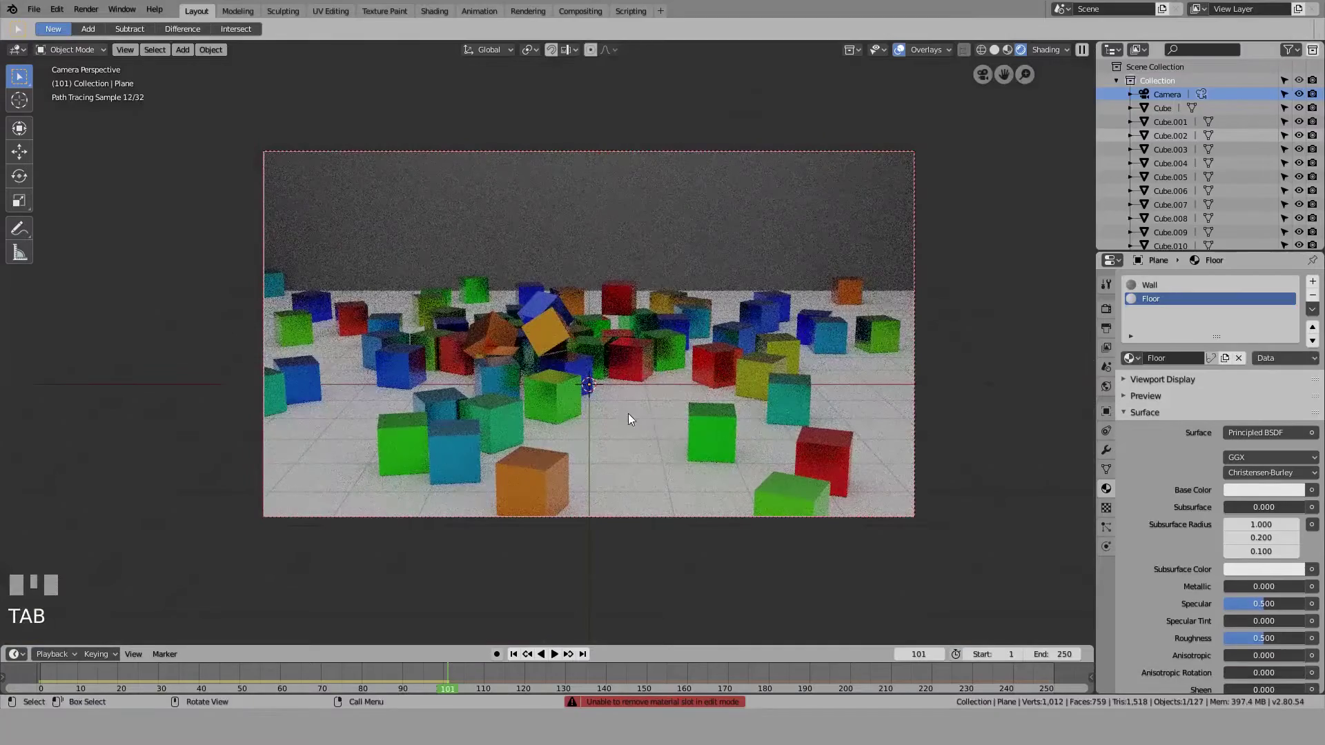
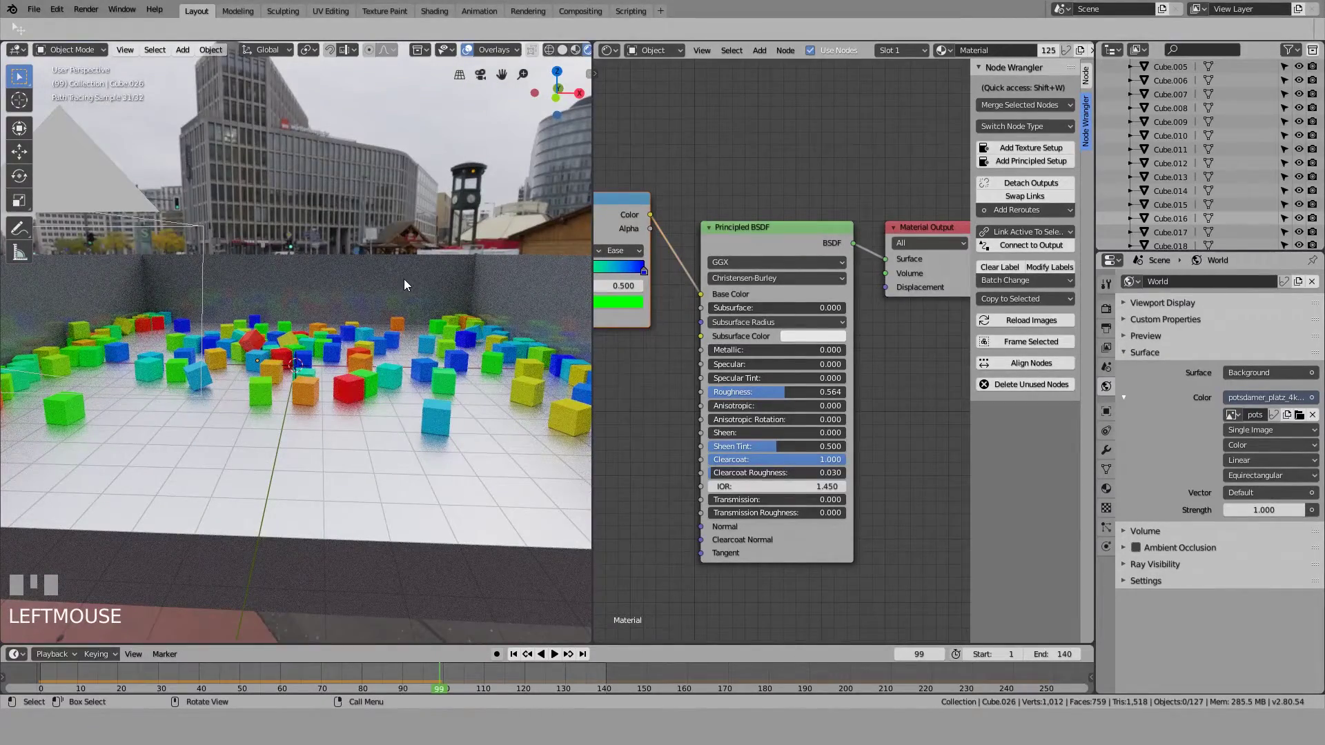
{"action": "scroll", "scroll_direction": "down", "scroll_amount": 3}
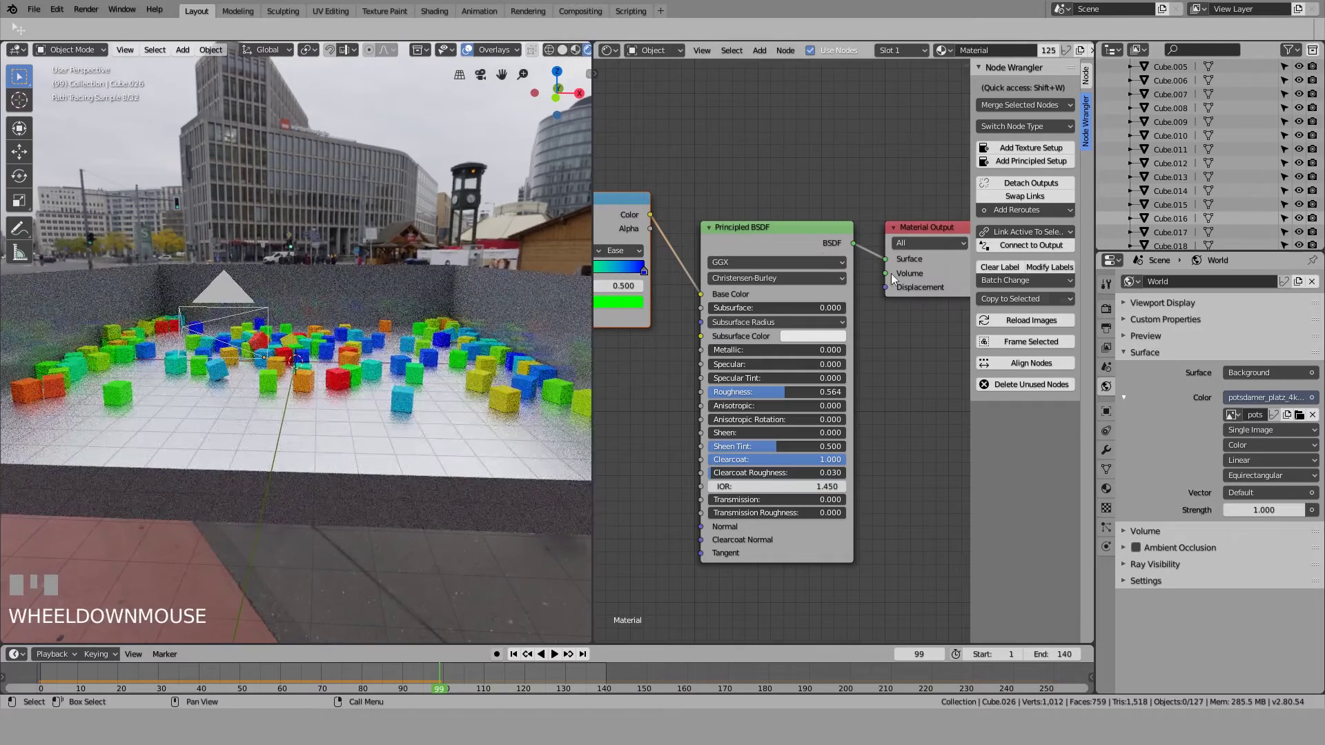
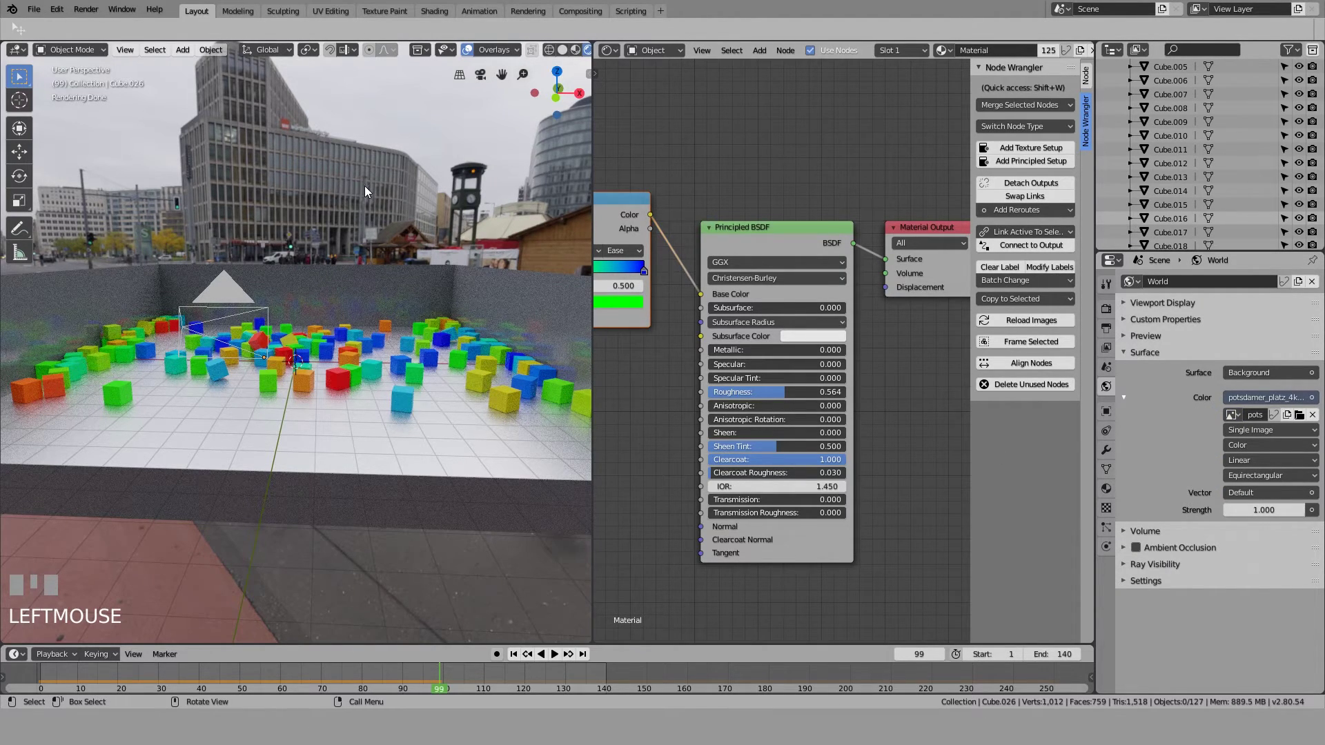
{"action": "scroll", "scroll_direction": "down", "scroll_amount": 3}
{"action": "scroll", "scroll_direction": "up", "scroll_amount": 3}
{"action": "scroll", "scroll_direction": "up", "scroll_amount": 3}
{"action": "scroll", "scroll_direction": "up", "scroll_amount": 3}
Select another cube and switch to the camera view of the scene
{"action": "left_click", "coordinate": [310, 398]}
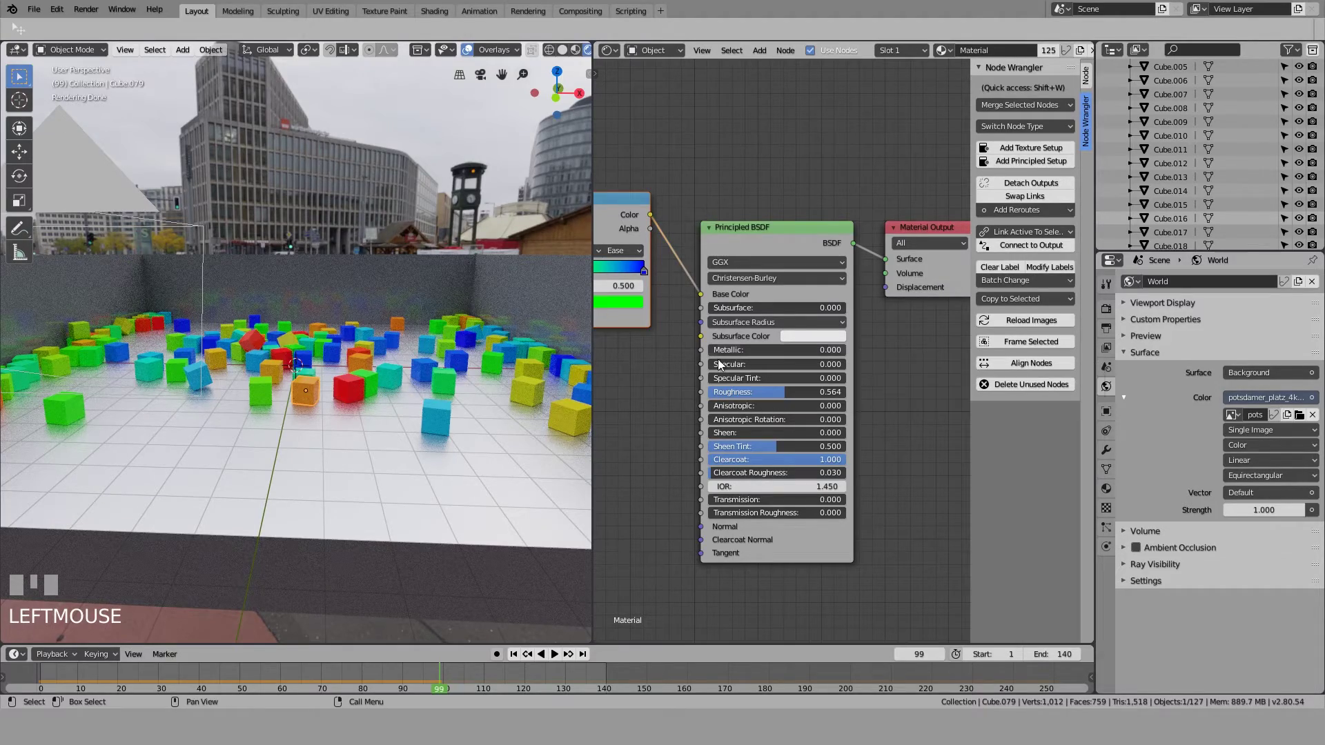
{"action": "key", "text": "KP_0"}
{"action": "scroll", "scroll_direction": "up", "scroll_amount": 3}
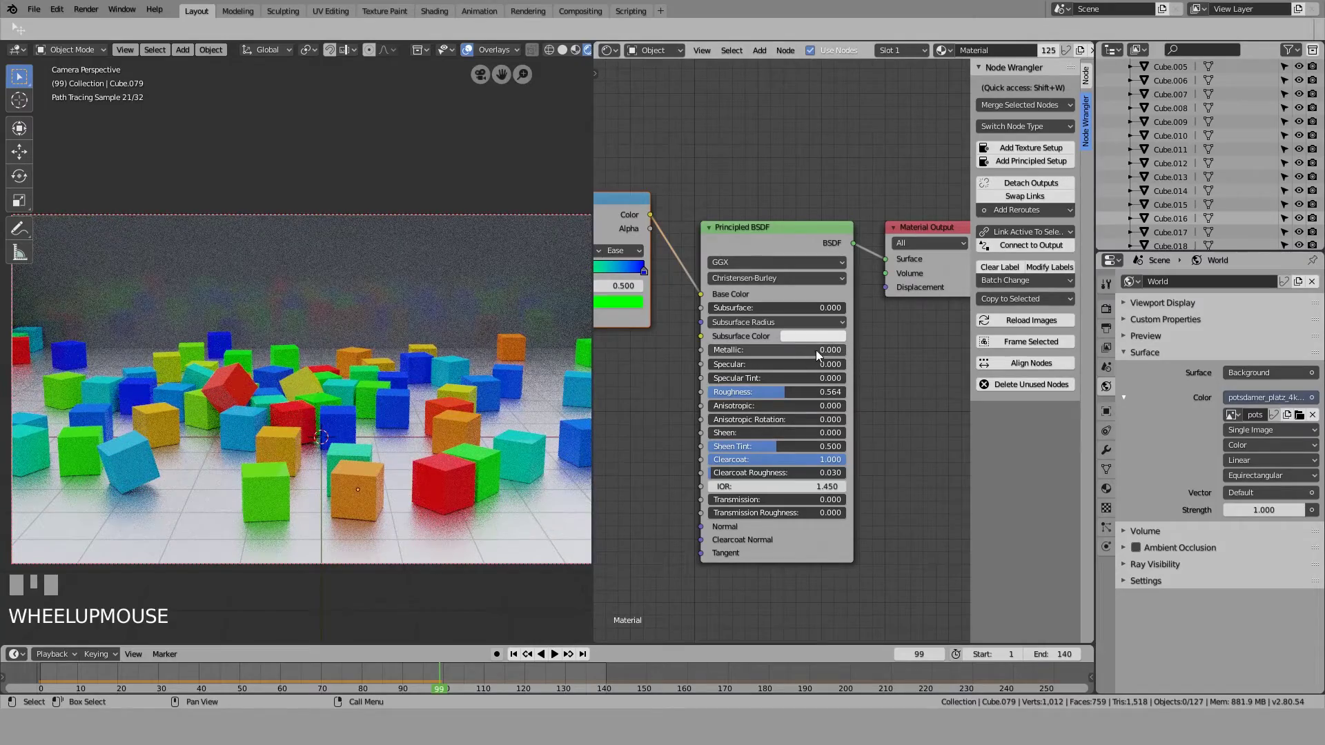